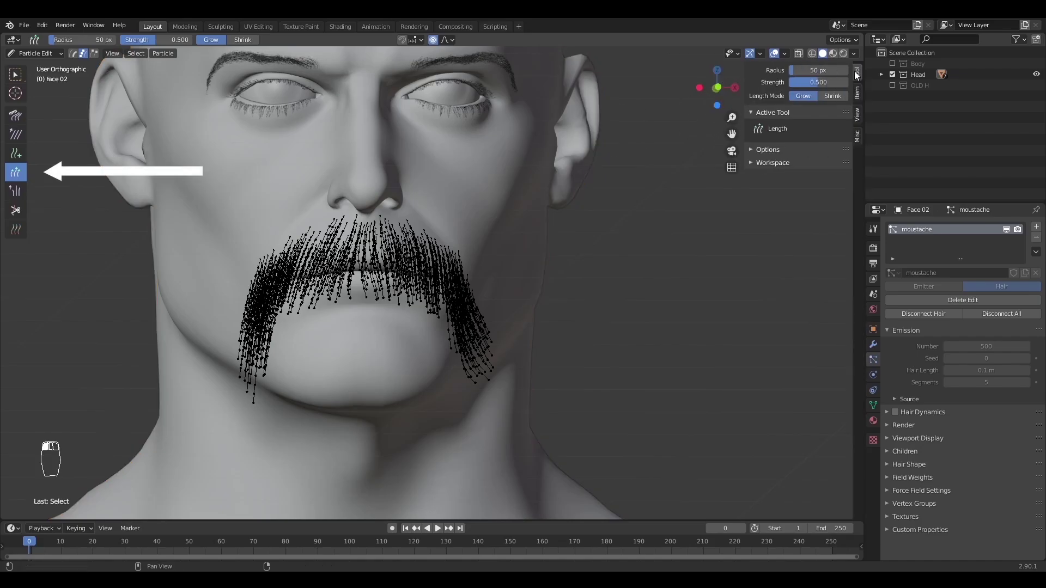
Trim the moustache guide hair tips near the lips with the Length brush set to Shrink
key(n)
key(f)
key(f)
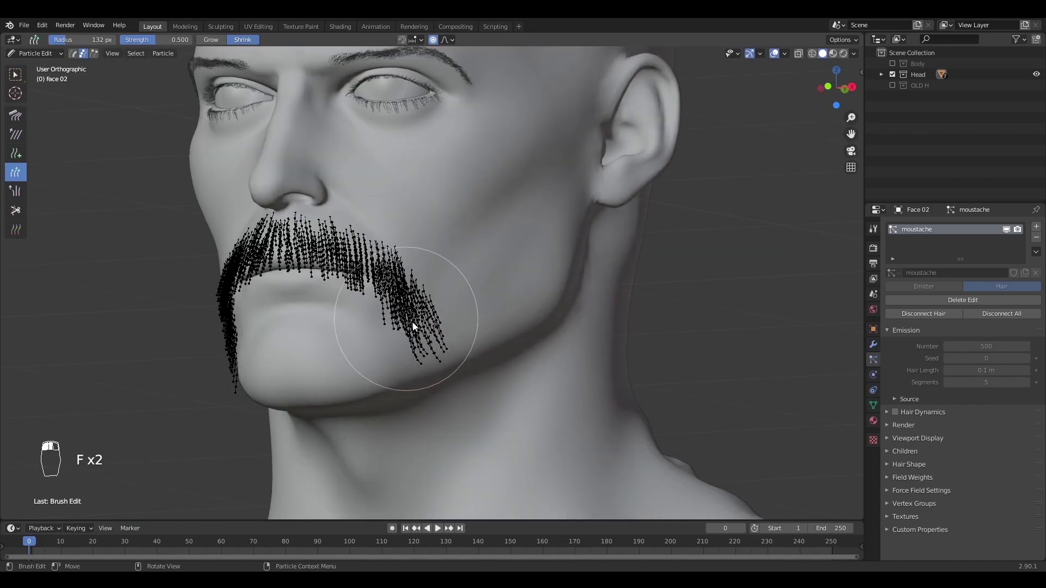
key(f)
key(f)
click(432, 343)
drag(472, 364, 395, 359)
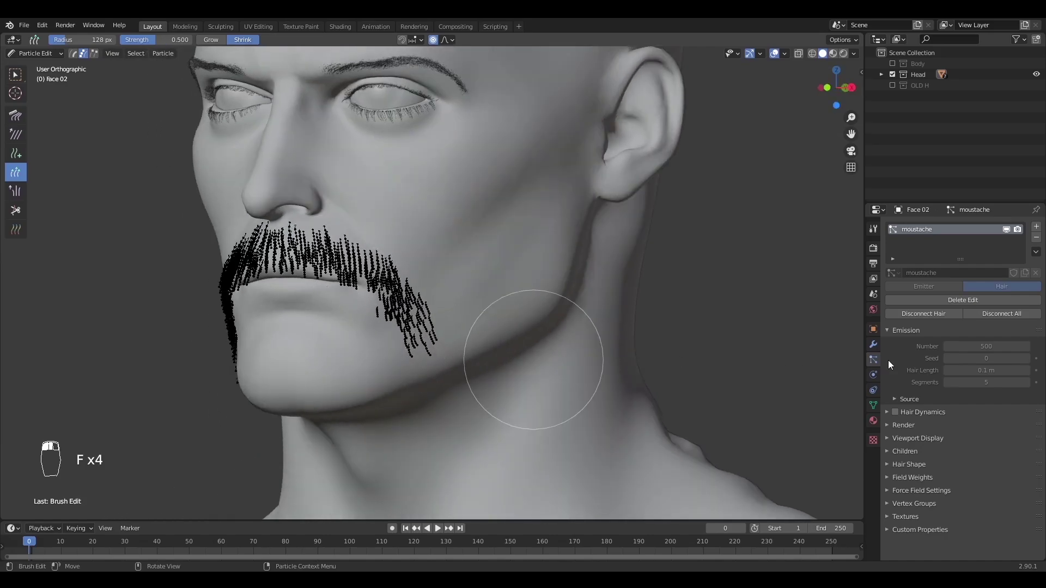
key(ctrl+z)
key(f)
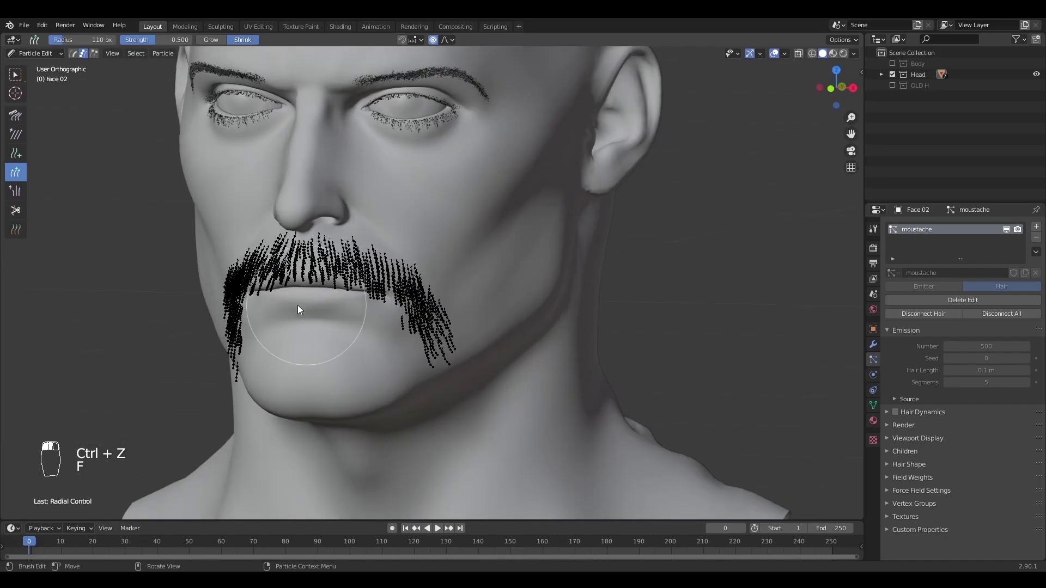
key(ctrl+z)
Comb the moustache guide hairs outward along the upper lip with the Comb brush
key(f)
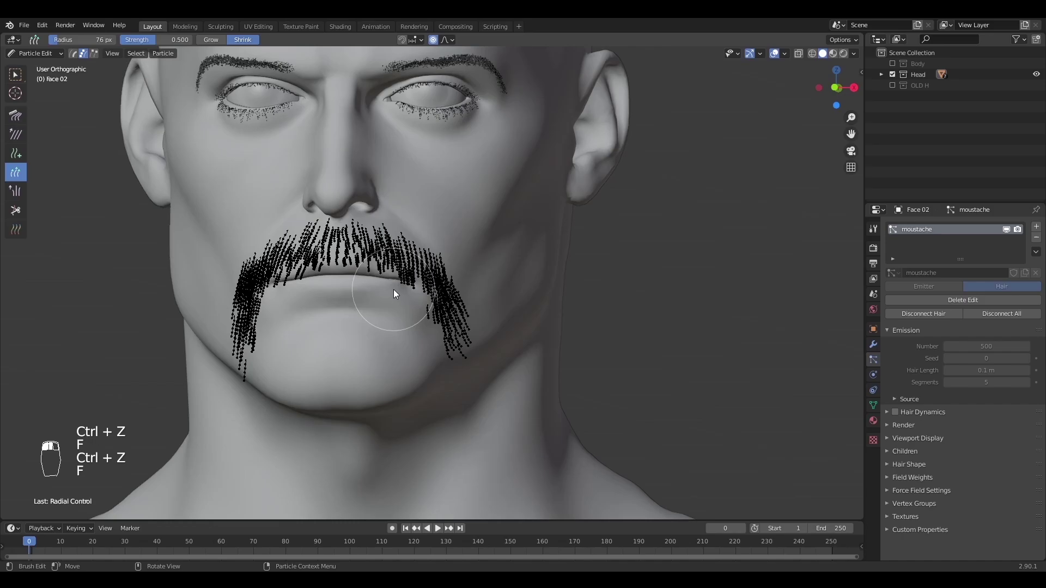
key(f)
key(f)
key(f)
drag(336, 244, 307, 353)
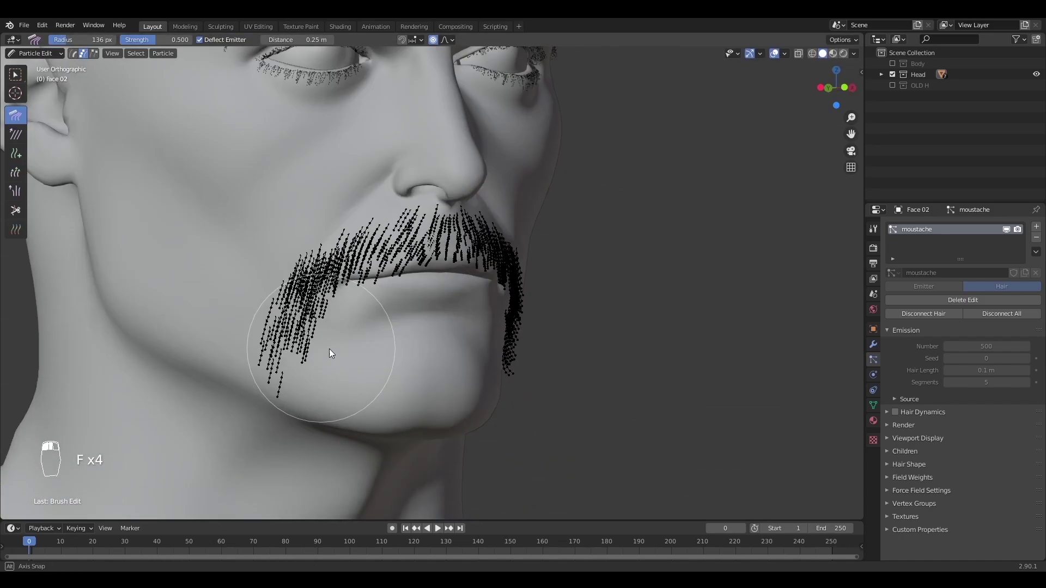
key(f)
drag(355, 297, 343, 397)
key(f)
Remove stray selected hairs and comb the moustache ends down past the mouth corner
key(alt+a)
key(b)
key(alt+a)
key(b)
key(Delete)
key(f)
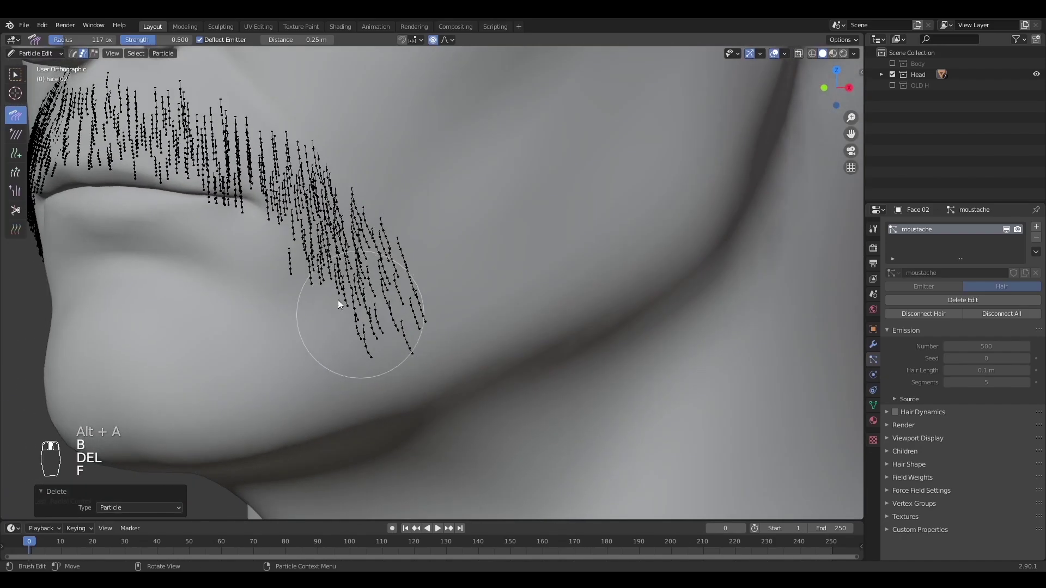
drag(388, 303, 391, 366)
key(f)
Delete linked stray strands and comb the moustache hairs sideways along the lip
key(b)
key(ctrl+k)
key(ctrl+l)
key(Delete)
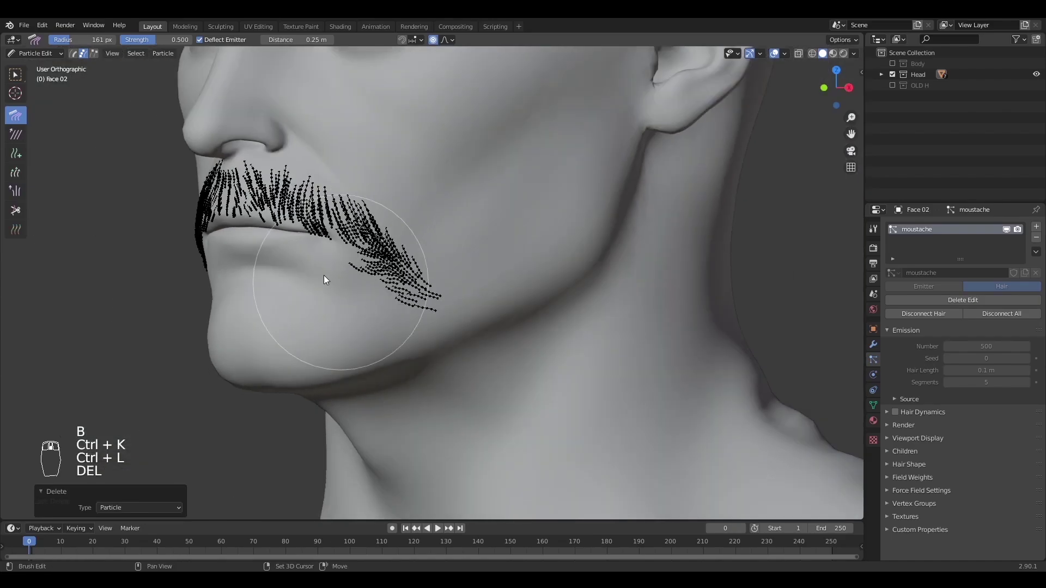
key(f)
key(f)
drag(395, 319, 385, 301)
key(f)
key(f)
key(f)
key(f)
Clean up more stray strands and comb the moustache hairs outward along the lip again
key(n)
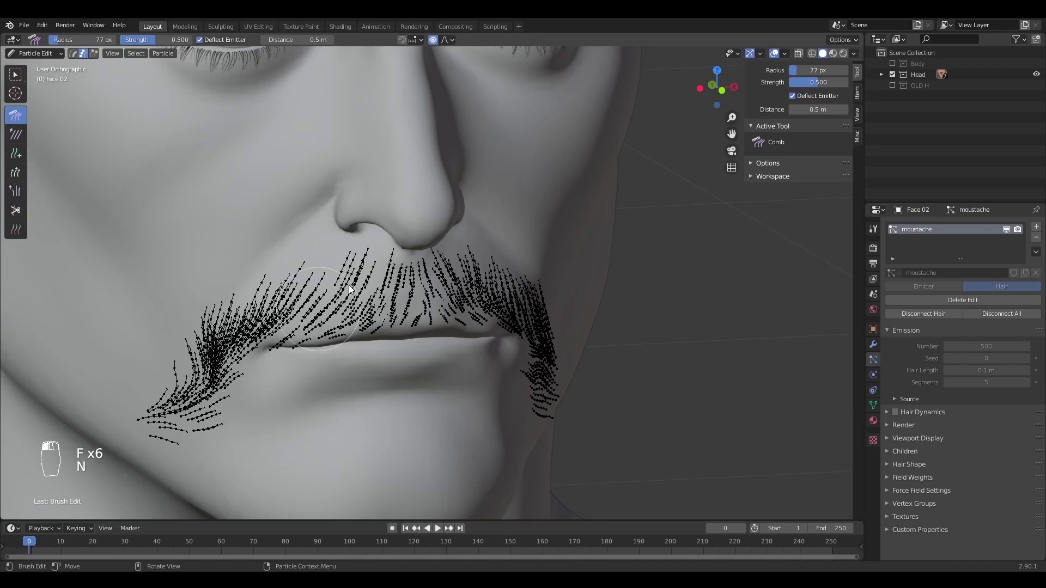
key(f)
key(f)
key(f)
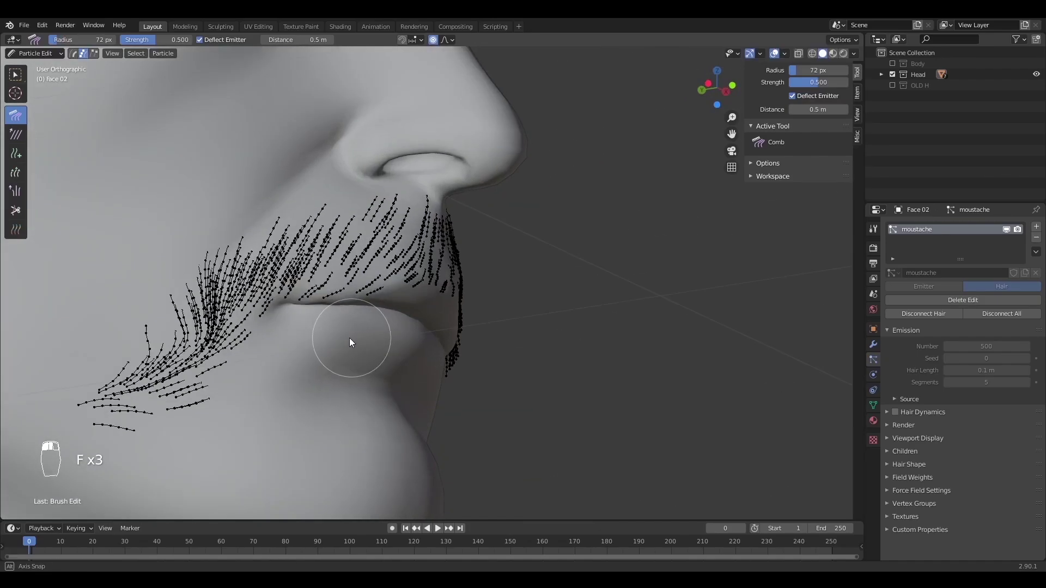
key(b)
key(ctrl+l)
key(Delete)
key(f)
drag(380, 399, 345, 380)
key(f)
Comb the full moustache outward and show it with its interpolated child strands
key(b)
key(ctrl+l)
key(Delete)
key(f)
key(f)
drag(223, 293, 397, 407)
drag(318, 429, 809, 422)
drag(914, 454, 1018, 473)
click(1018, 473)
Give the moustache a Hair material with thin strands tapering from root 0.1 to tip 0
drag(296, 309, 444, 322)
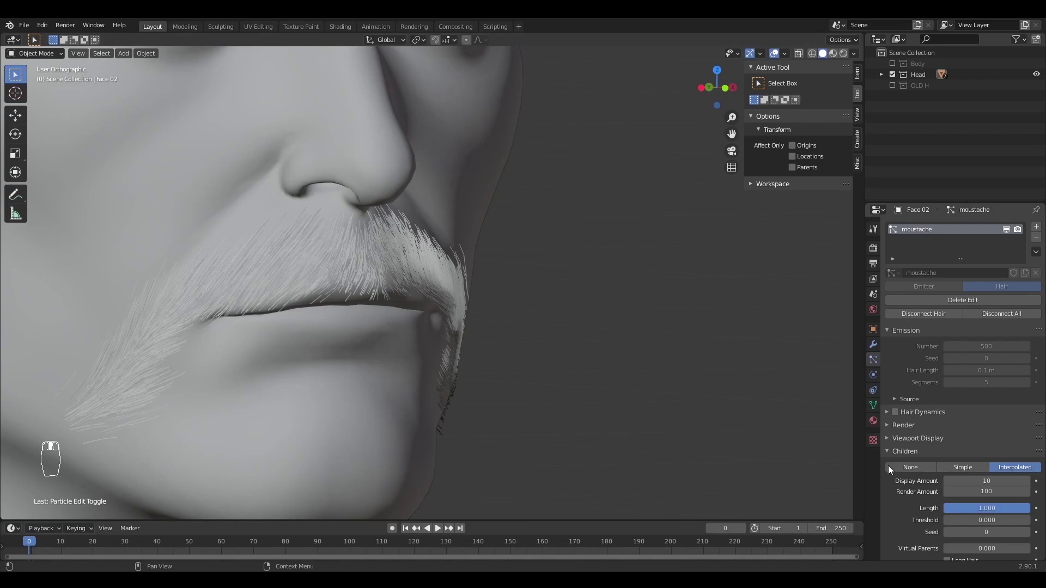
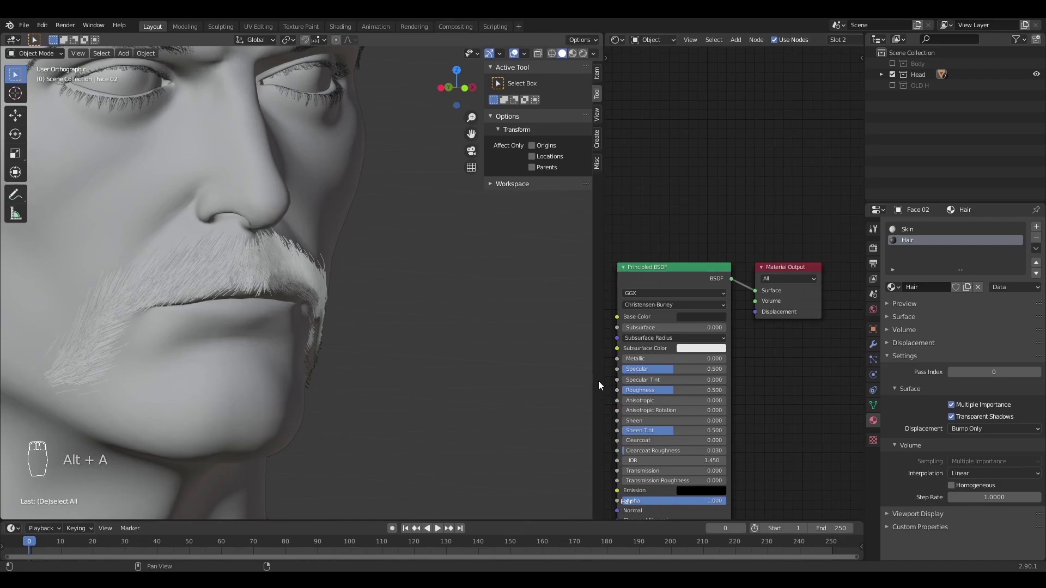
drag(644, 390, 480, 317)
key(alt+a)
right_click(350, 325)
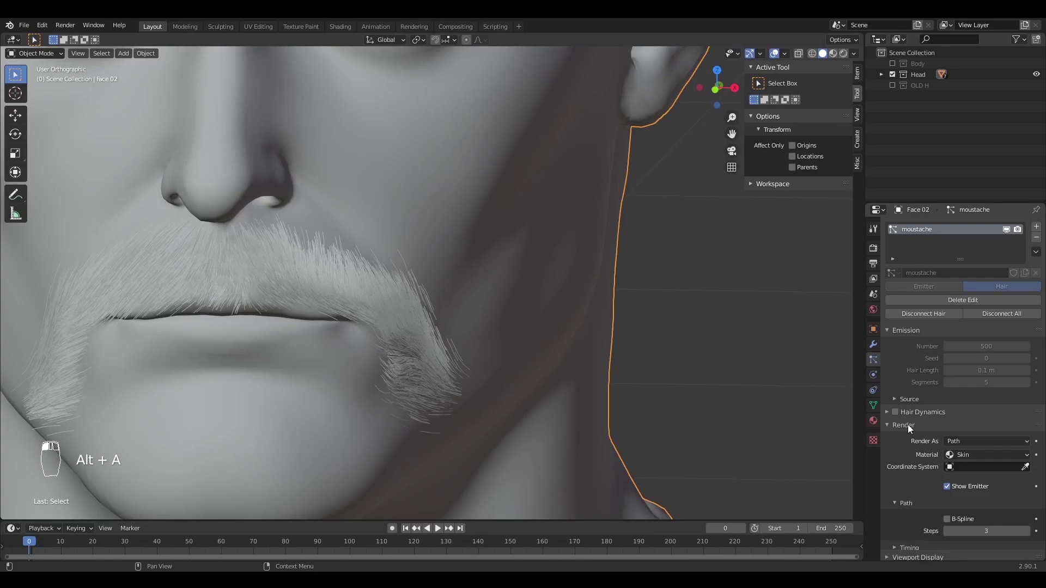
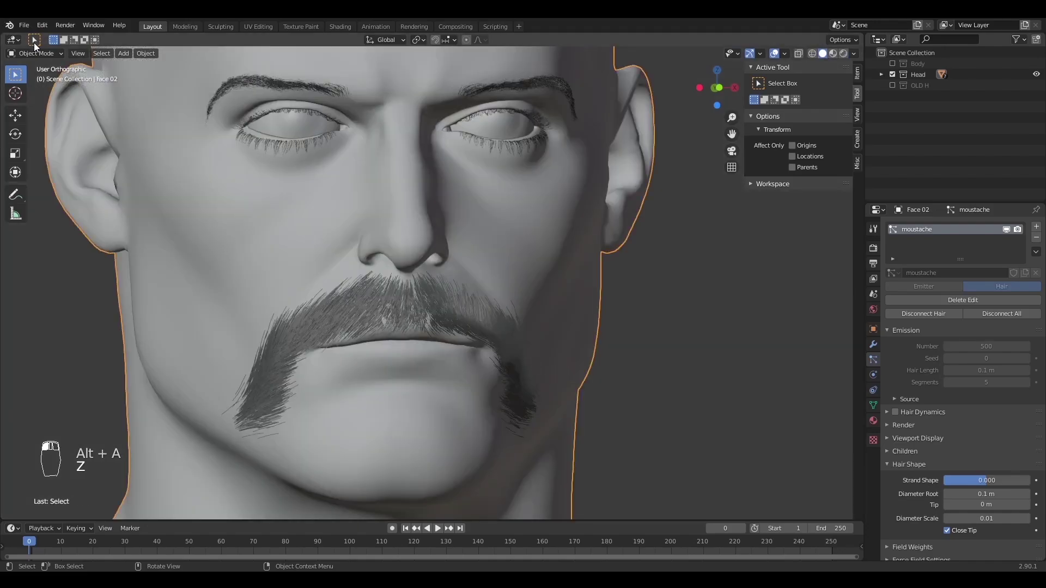
Comb the moustache ends downward so they droop past the corners of the mouth
key(f)
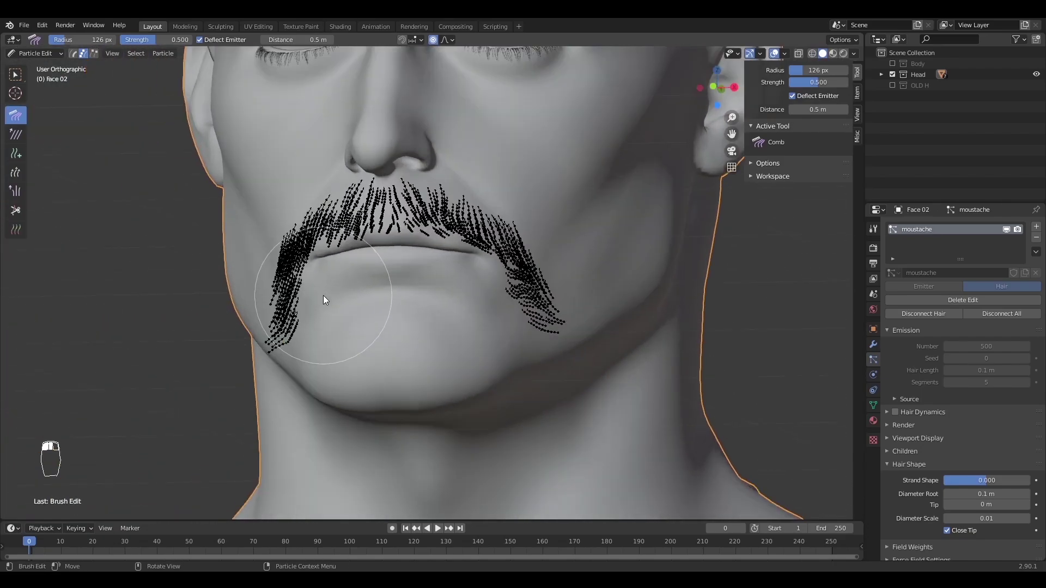
key(f)
key(f)
key(f)
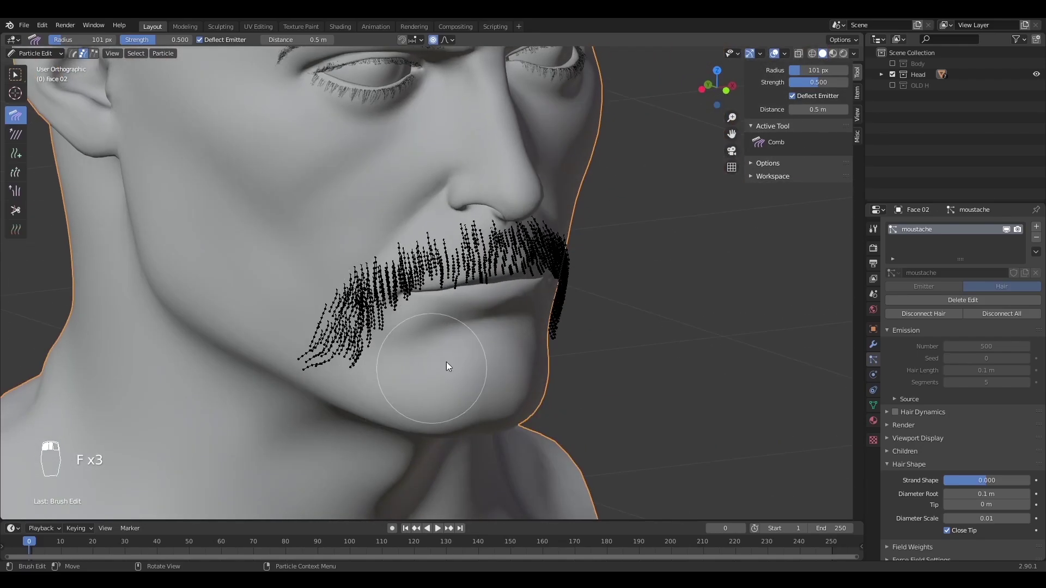
drag(424, 352, 433, 351)
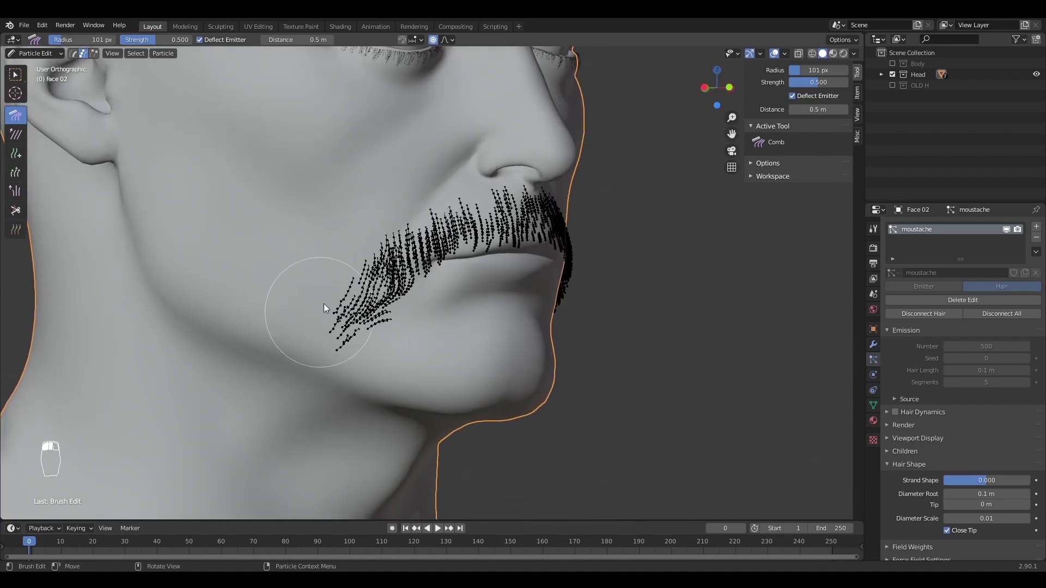
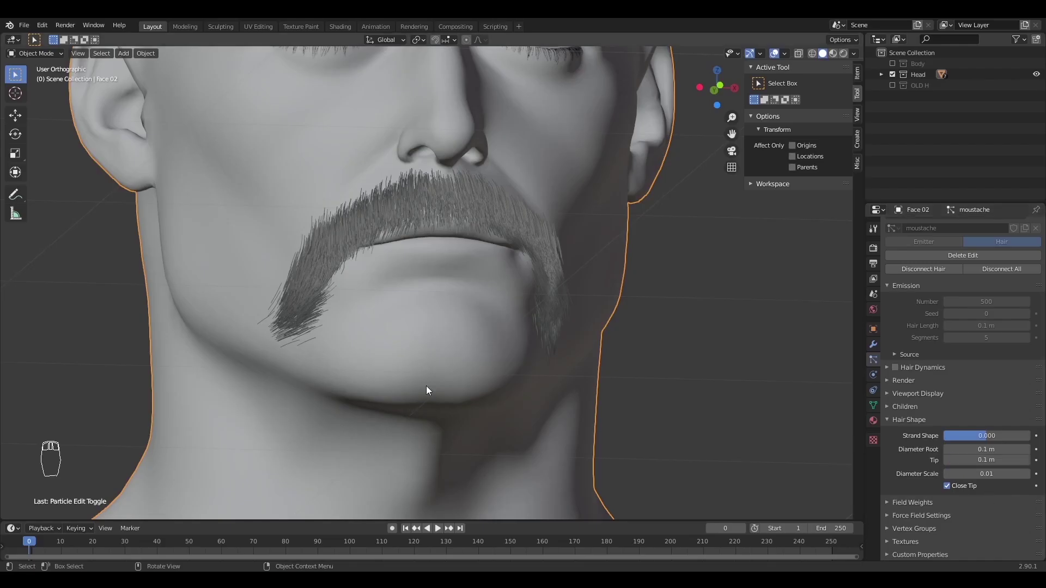
Preview the moustache rendered with a Hair BSDF shader and slight random child roughness
key(z)
key(alt+a)
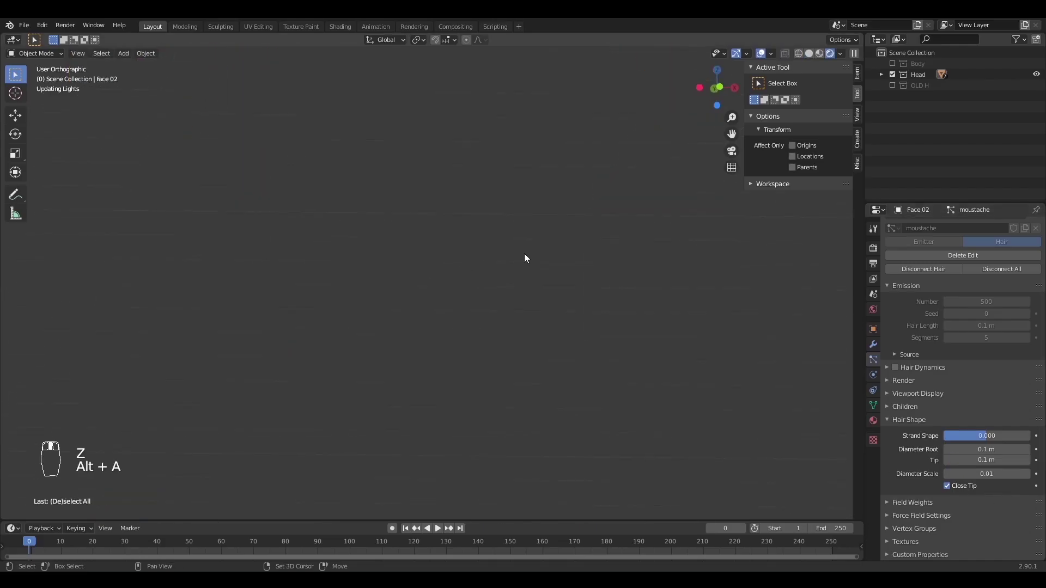
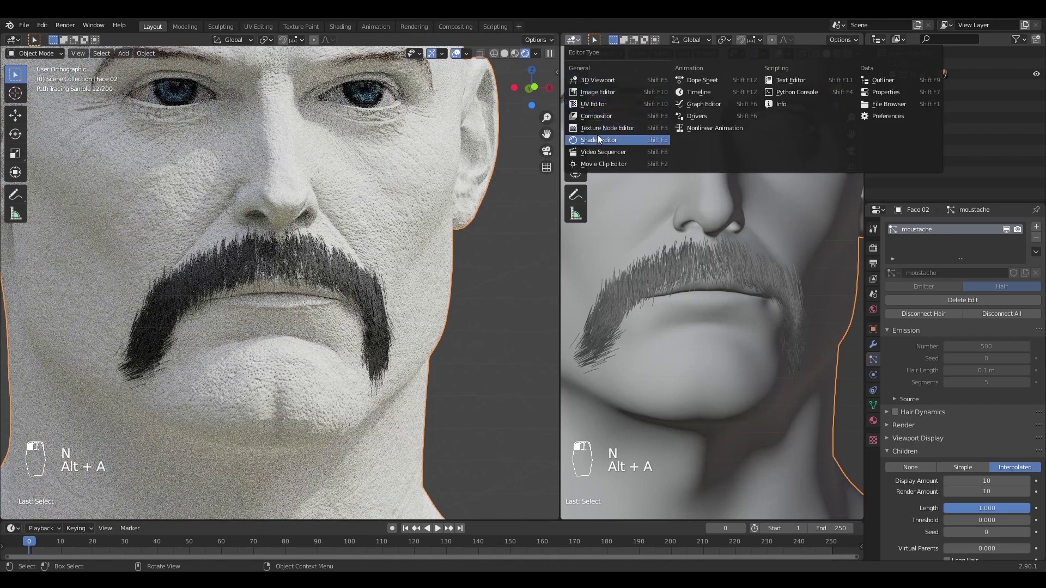
key(alt+a)
click(642, 308)
key(shift+a)
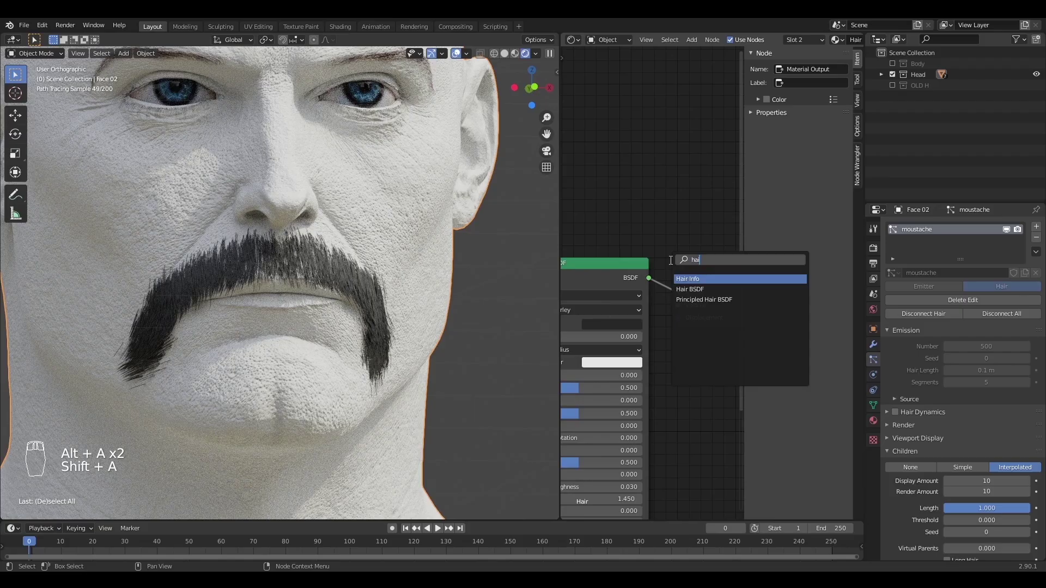
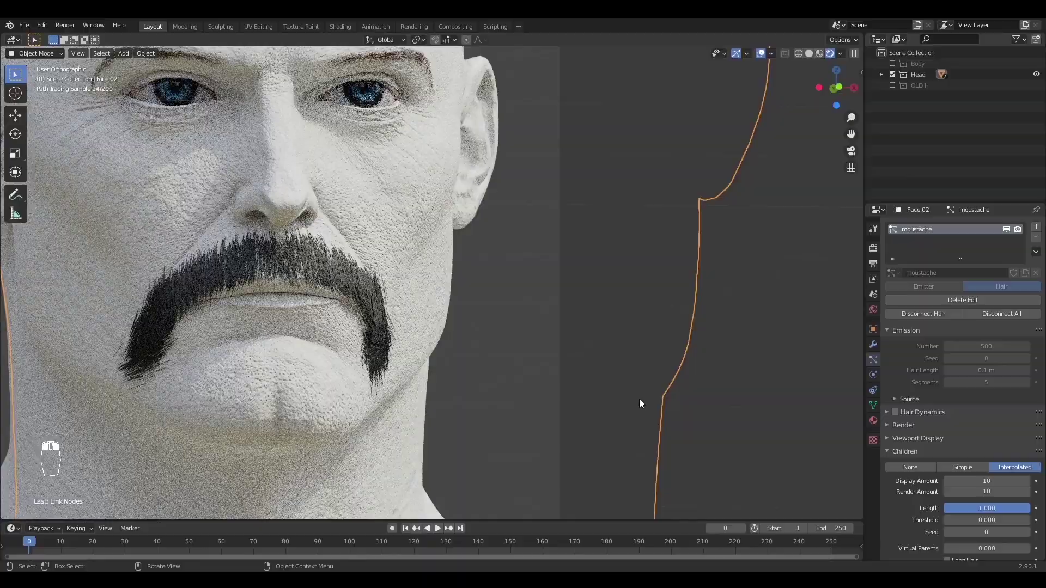
key(alt+a)
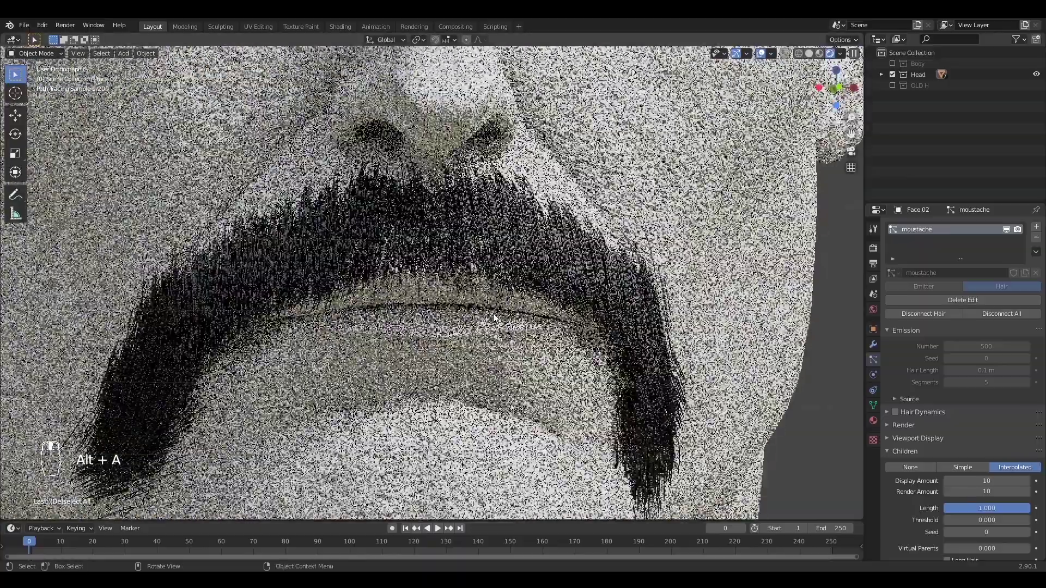
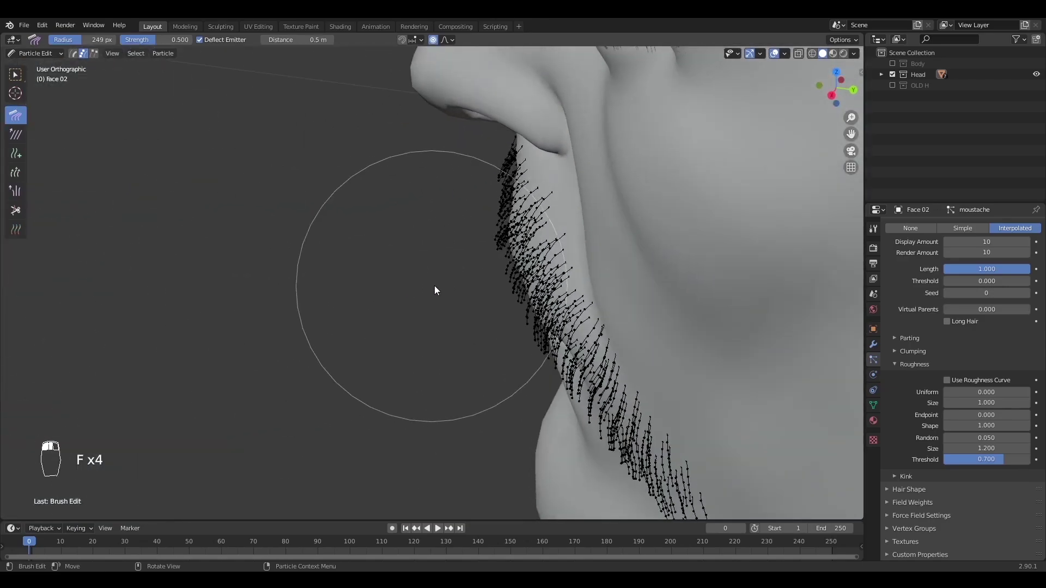
Comb the left moustache strands downward with an enlarged Comb brush viewed from below
key(ctrl+z)
key(f)
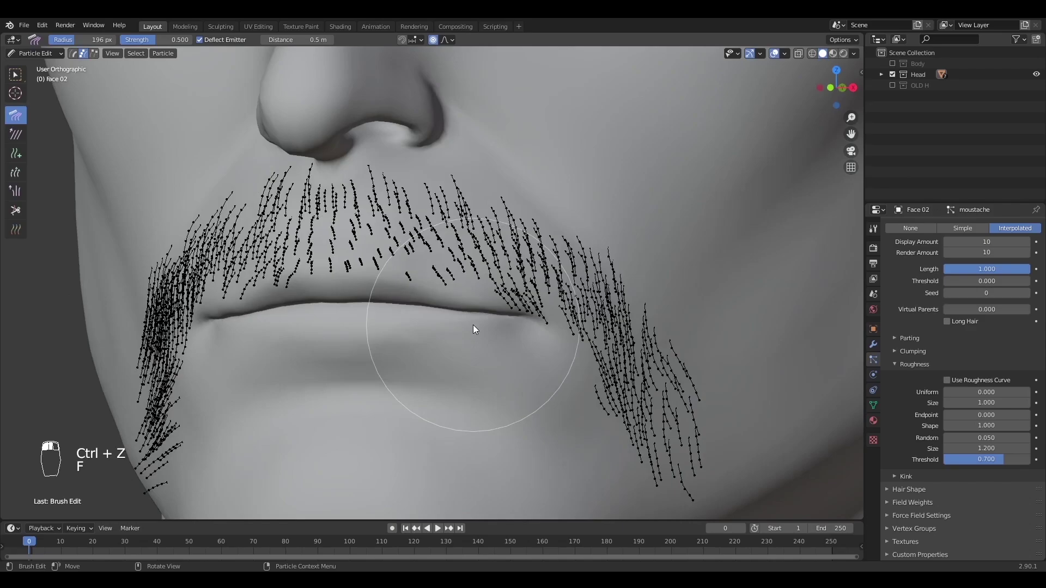
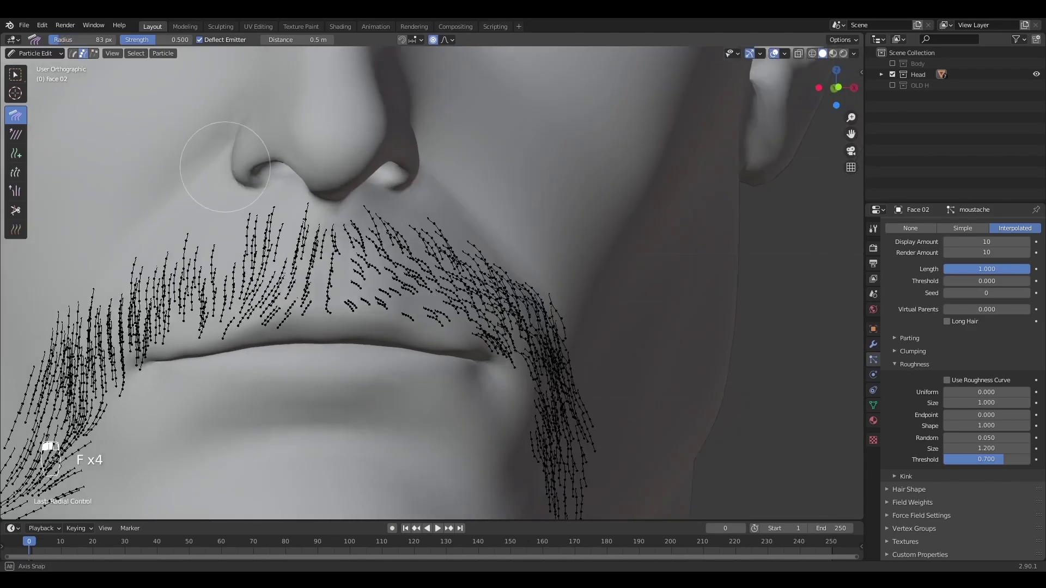
key(n)
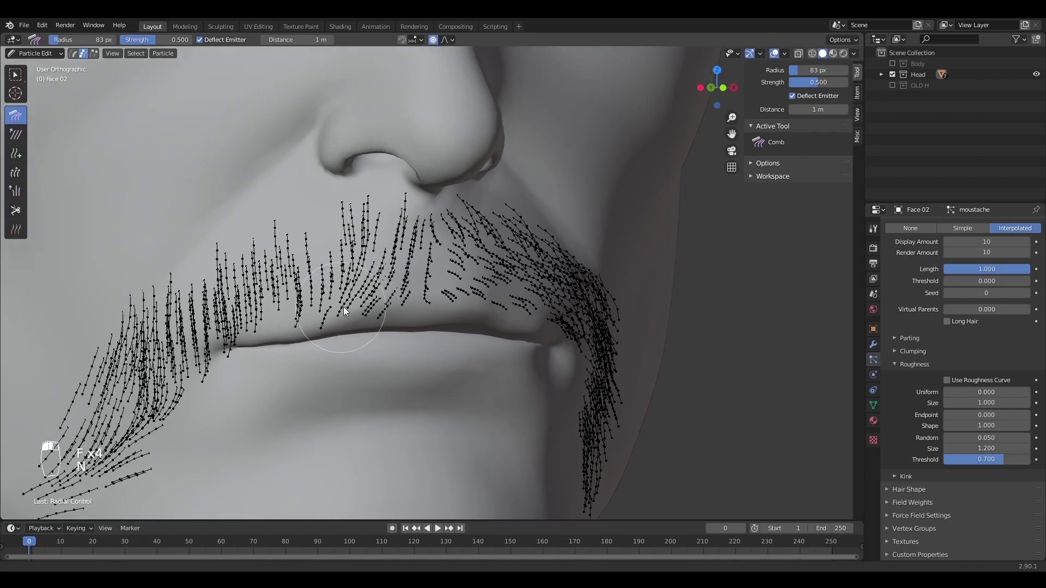
key(f)
key(f)
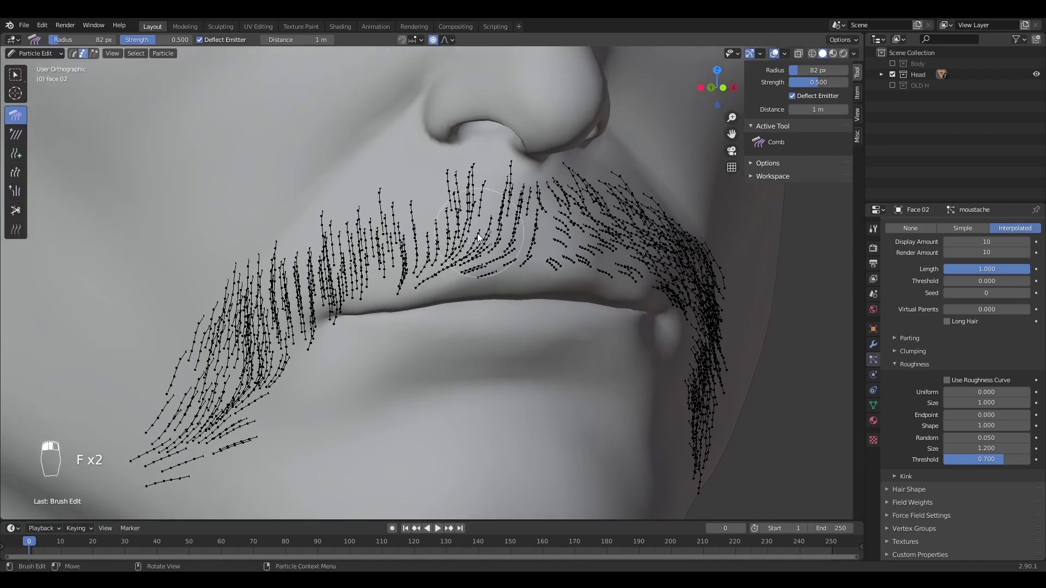
key(f)
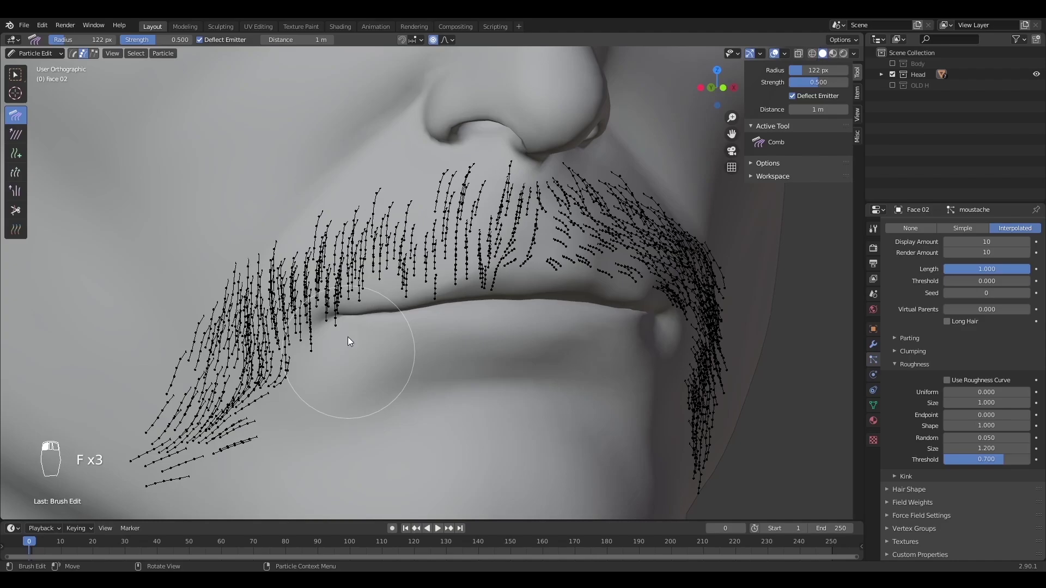
key(f)
key(f)
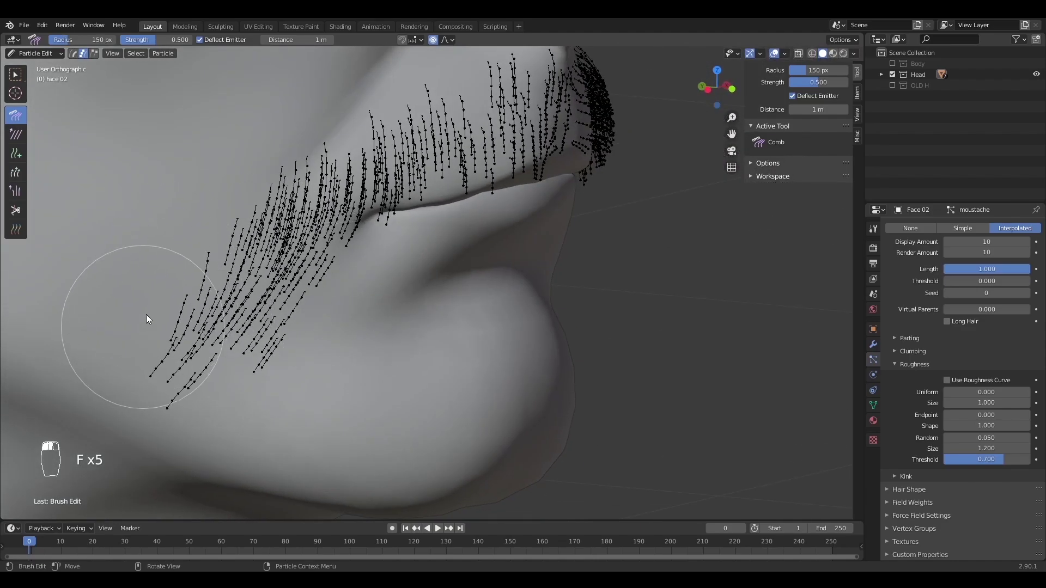
drag(253, 404, 342, 331)
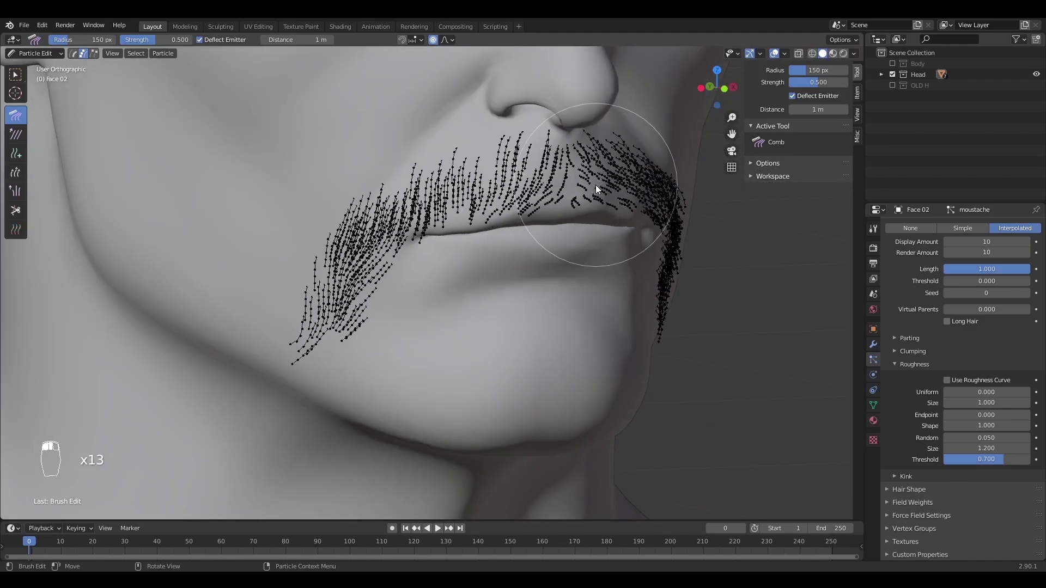
Comb the moustache corner and right-side strands down and outward around the mouth
key(f)
key(f)
key(f)
click(487, 359)
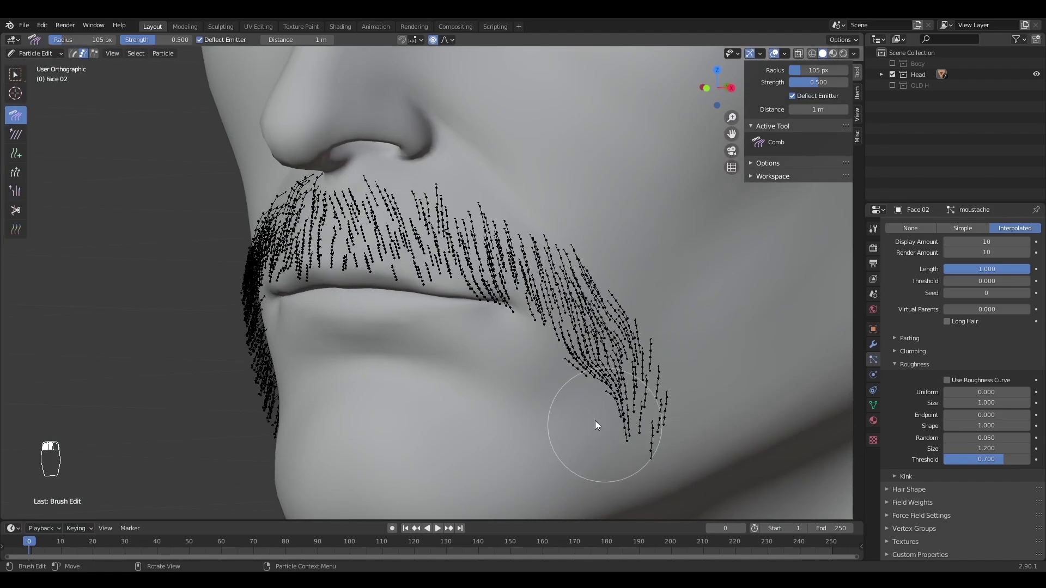
drag(677, 415, 210, 313)
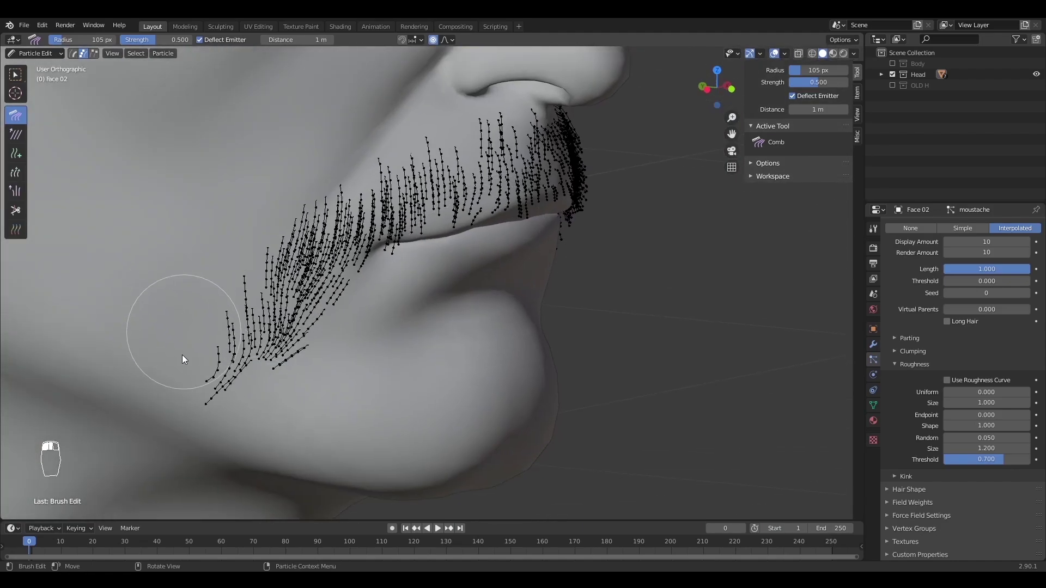
key(f)
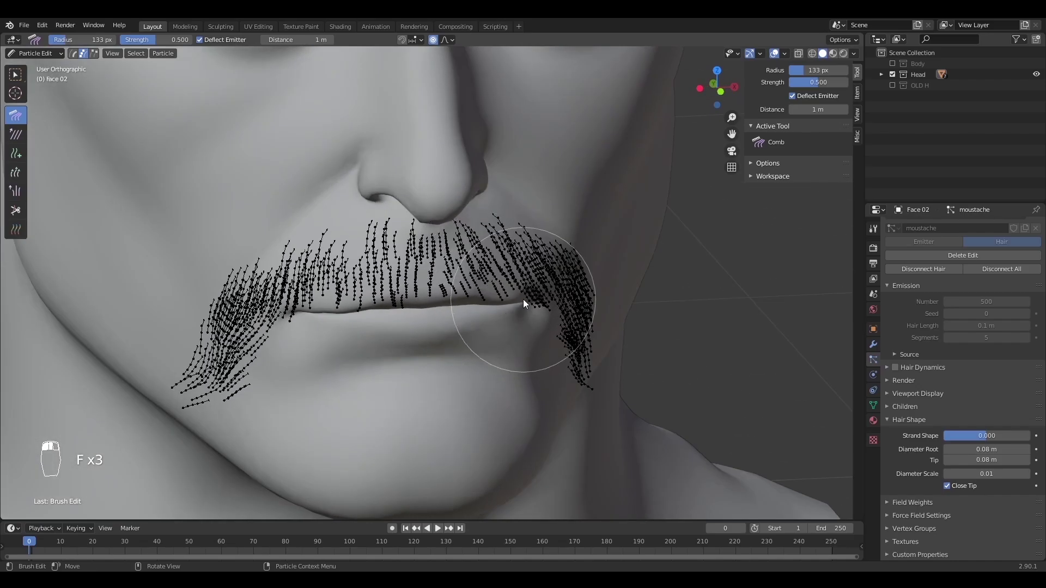
drag(258, 357, 249, 184)
Lengthen the moustache guide strands with the Length brush
key(n)
key(n)
key(f)
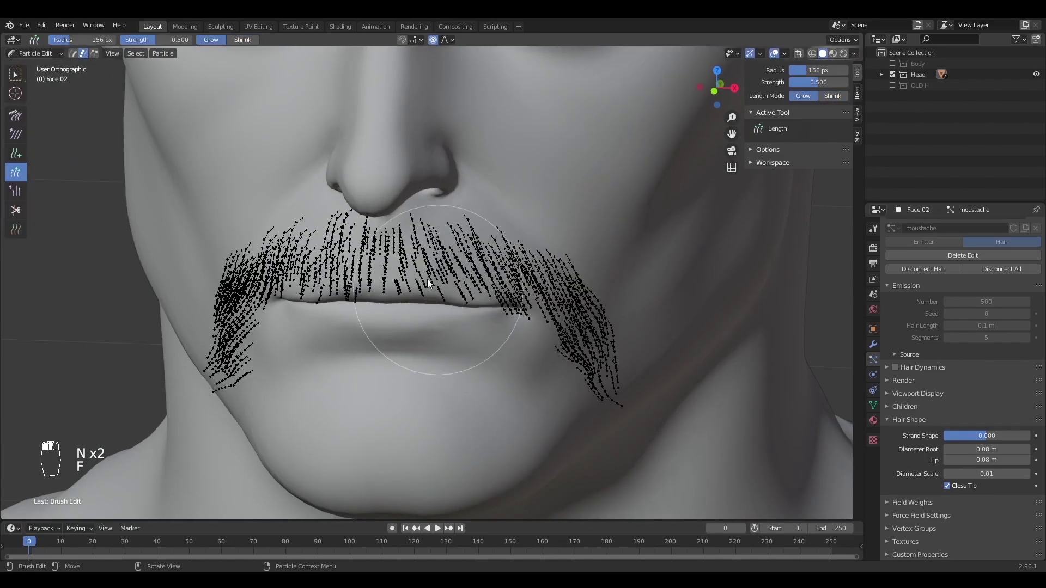
key(f)
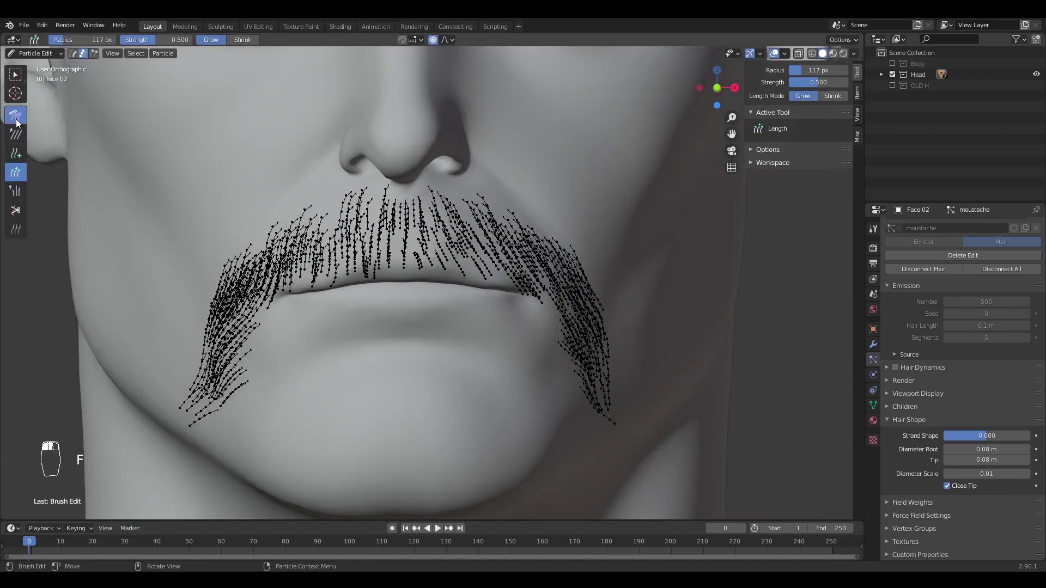
key(f)
key(f)
Re-comb the lengthened strands along the upper lip line in a closer view
drag(400, 260, 393, 240)
key(f)
key(ctrl+z)
key(f)
drag(295, 304, 401, 285)
key(ctrl+z)
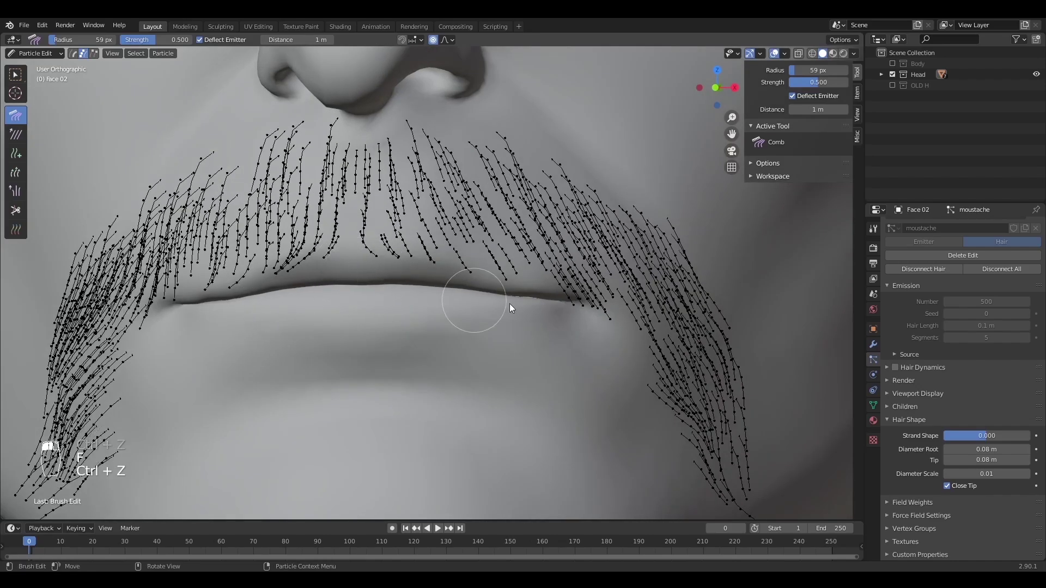
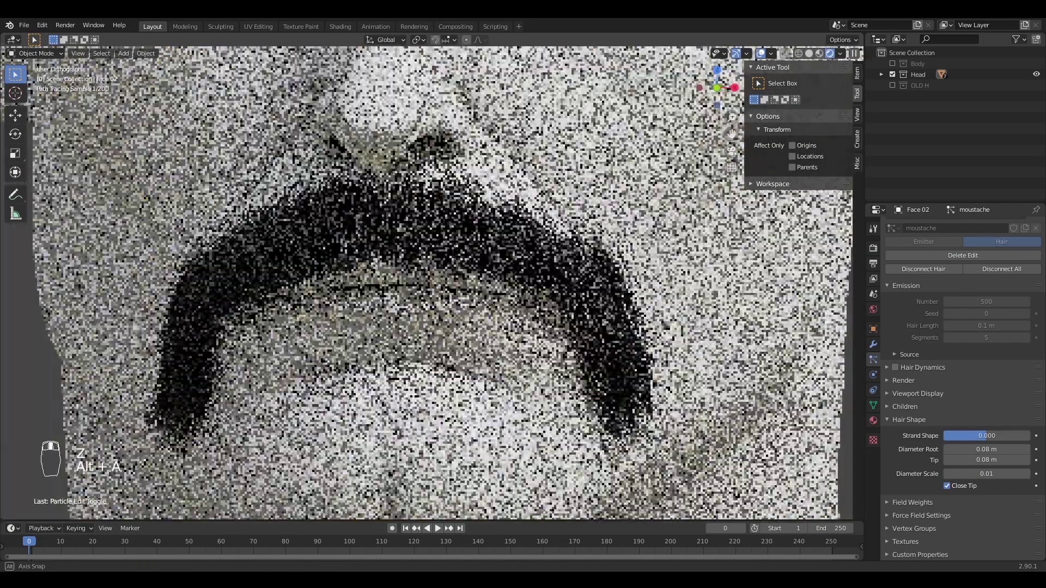
Check the rendered dark moustache, then resume hair-guide editing with the Options panel shown
key(alt+a)
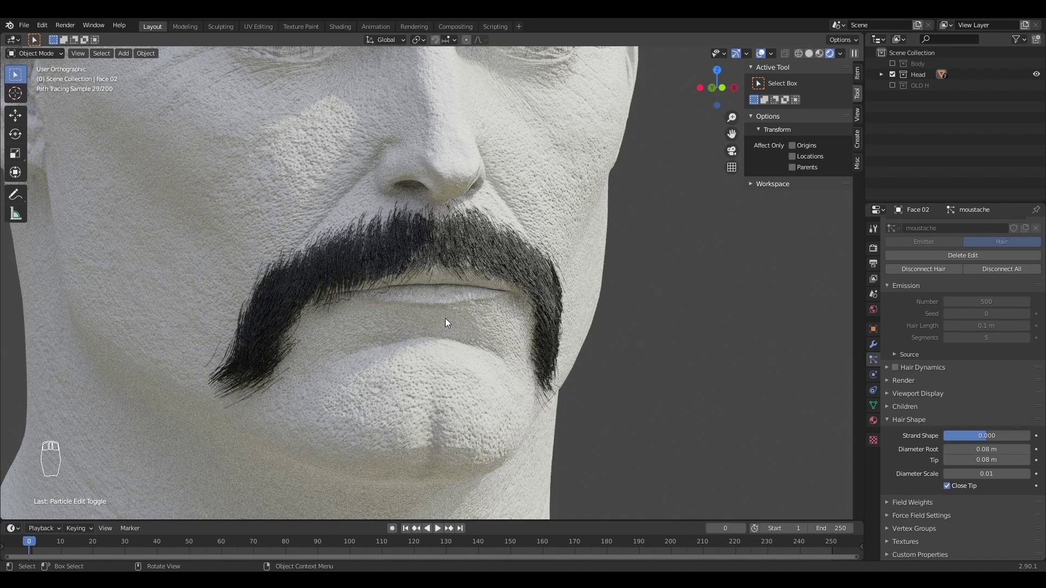
drag(450, 322, 375, 340)
key(alt+a)
key(z)
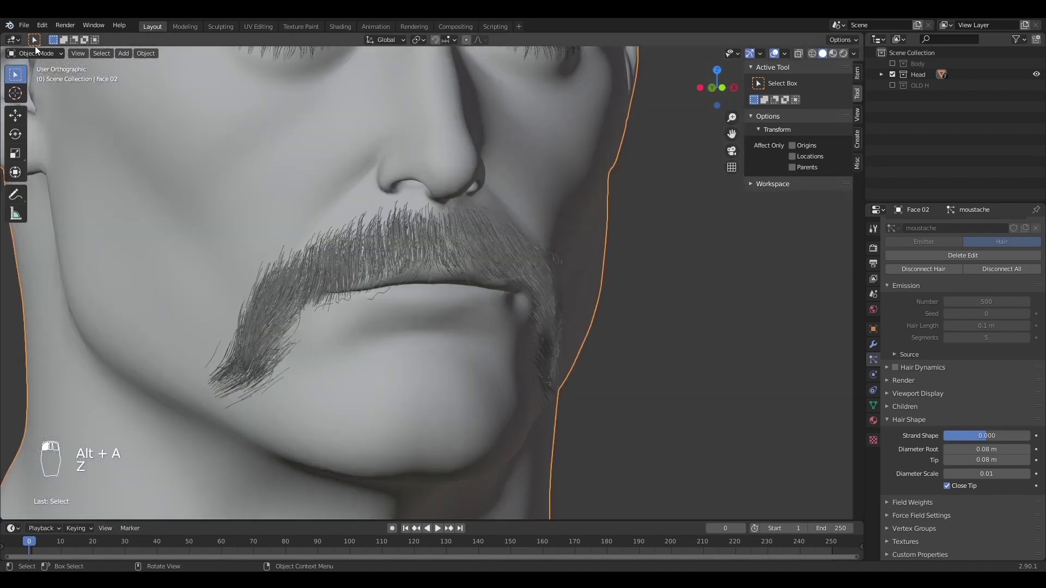
key(n)
key(n)
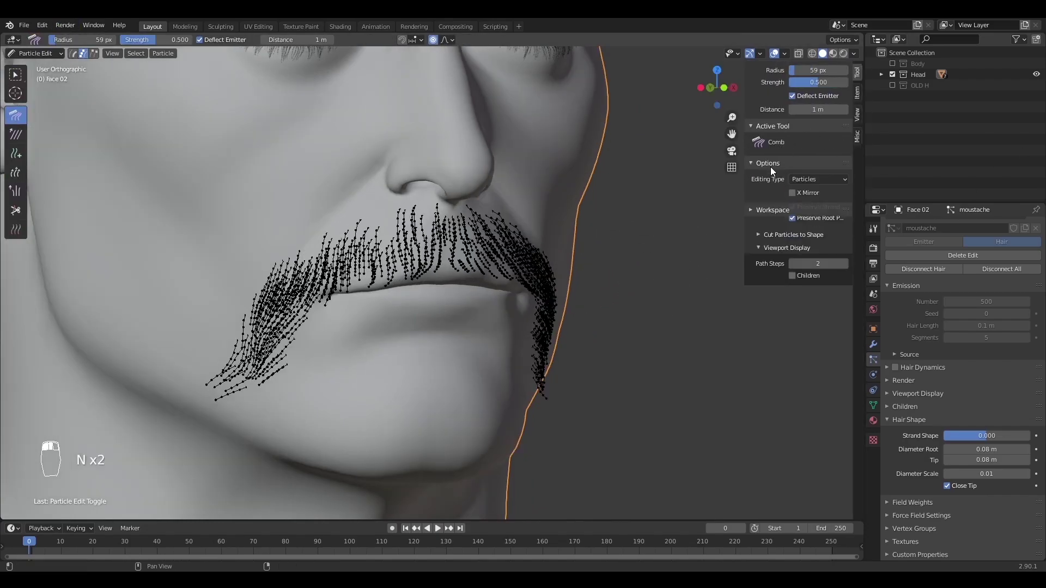
Show child strands while editing the moustache and zoom in on it
key(n)
key(f)
key(f)
key(f)
click(214, 348)
click(234, 334)
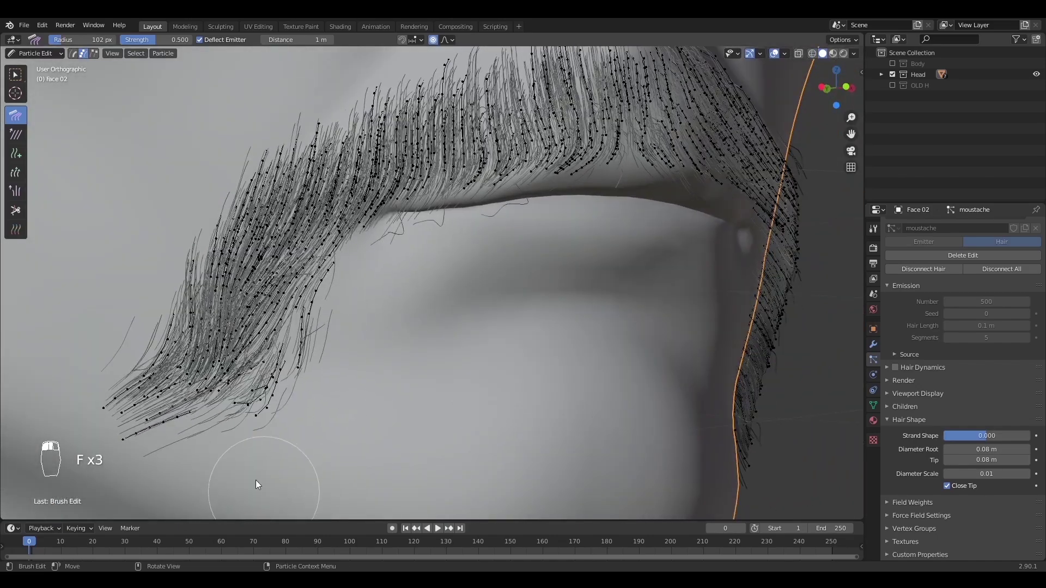
Comb the moustache tips and stray end strands into shape with varying brush radius
key(f)
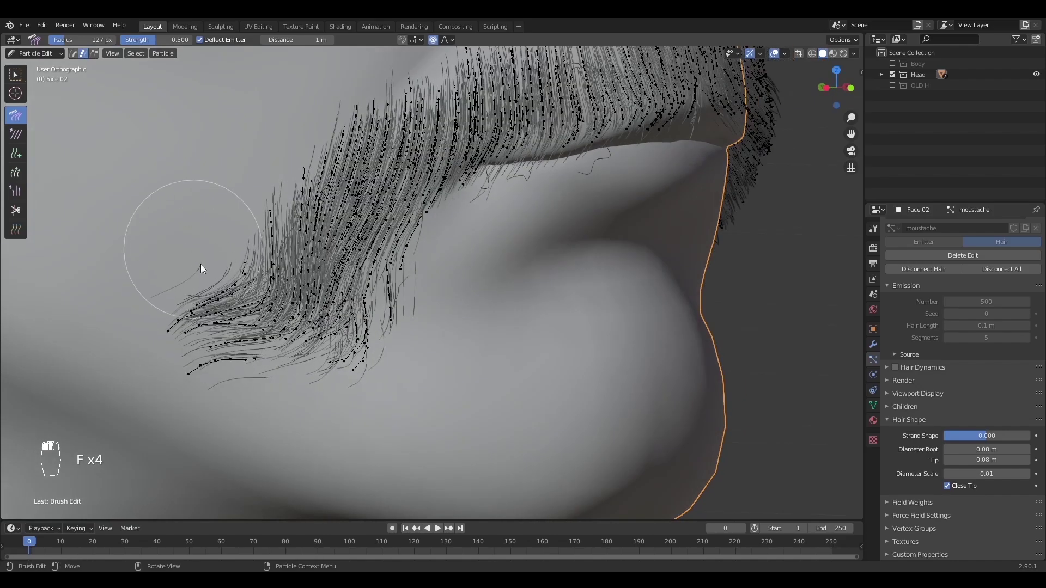
key(f)
key(f)
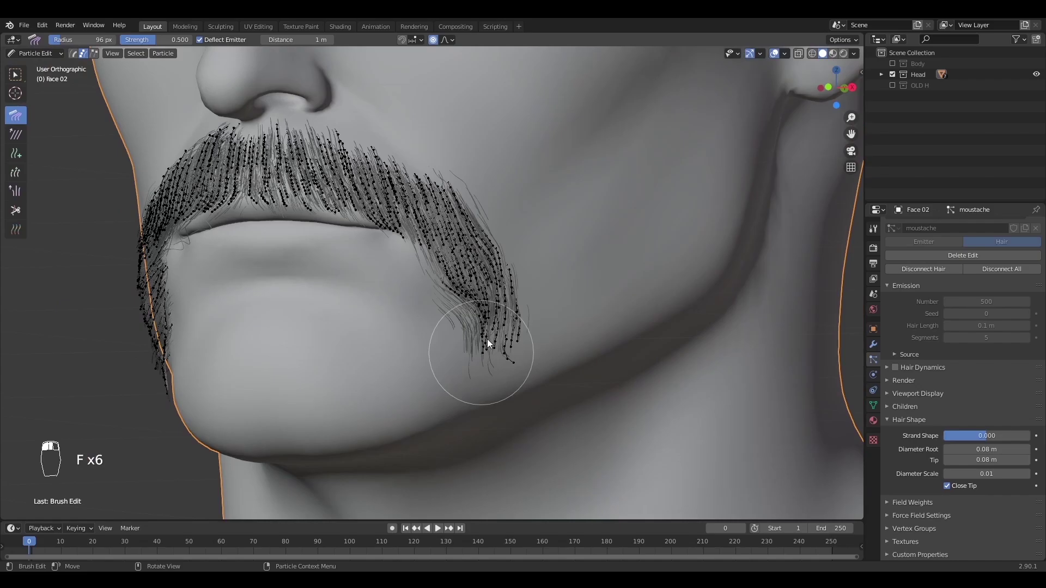
key(f)
click(535, 304)
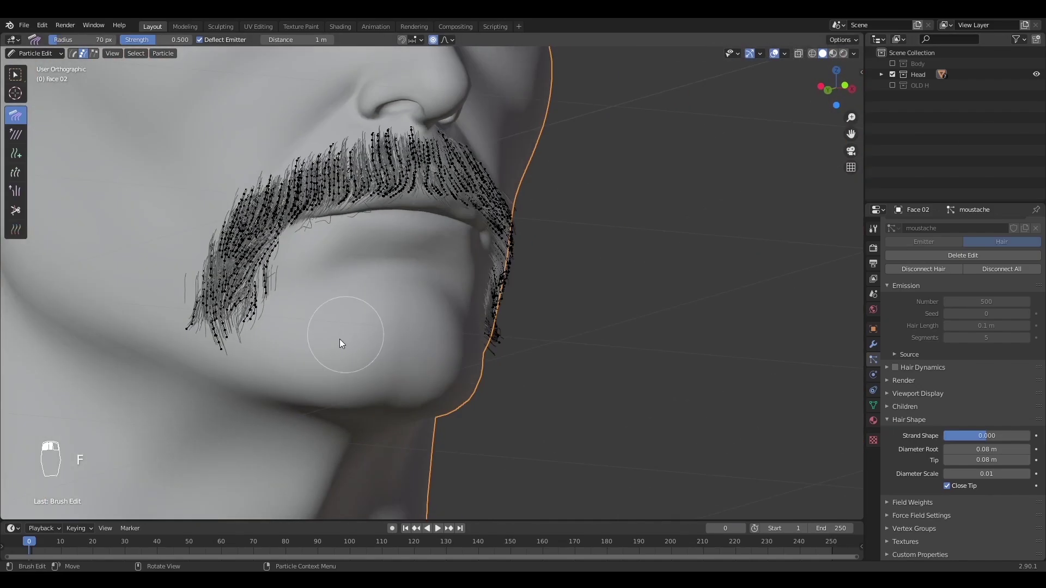
click(376, 318)
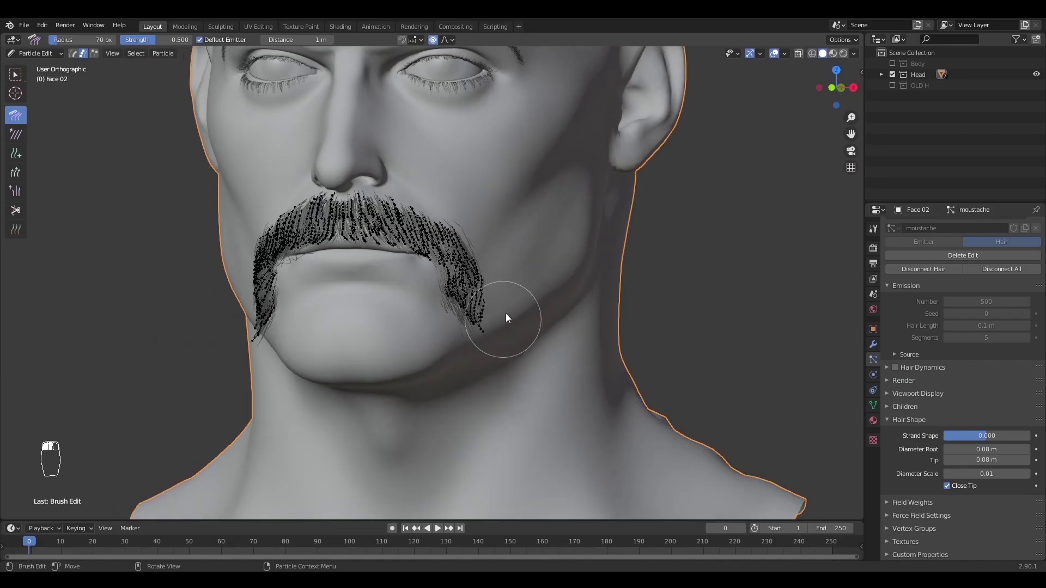
key(f)
key(f)
drag(467, 326, 44, 58)
middle_click(44, 57)
drag(44, 58, 373, 212)
Comb the strands under the nose and along the upper lip, checking from the side
key(alt+a)
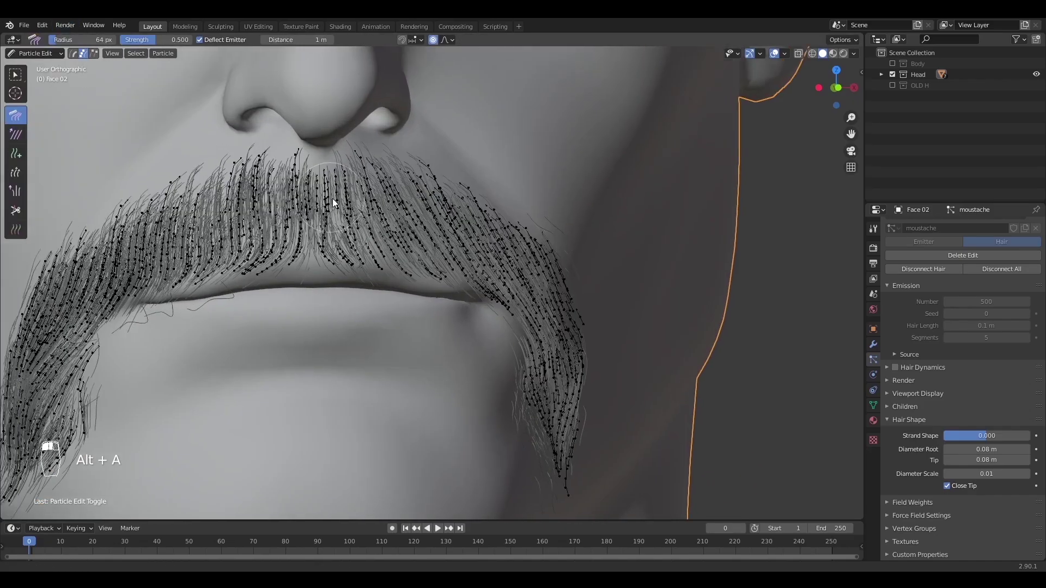
key(alt+a)
key(b)
drag(189, 287, 265, 238)
key(alt+a)
key(b)
key(ctrl+l)
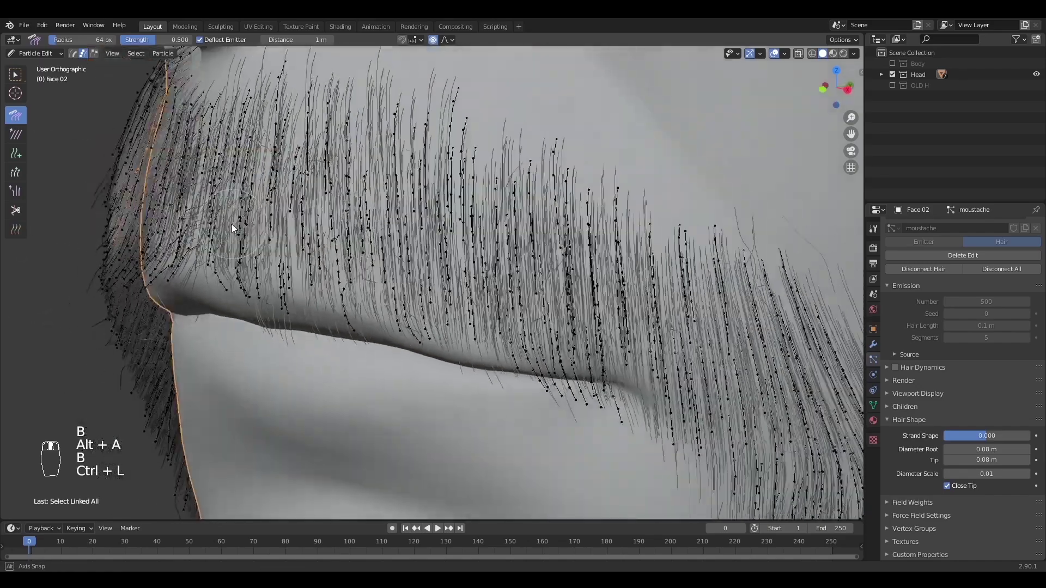
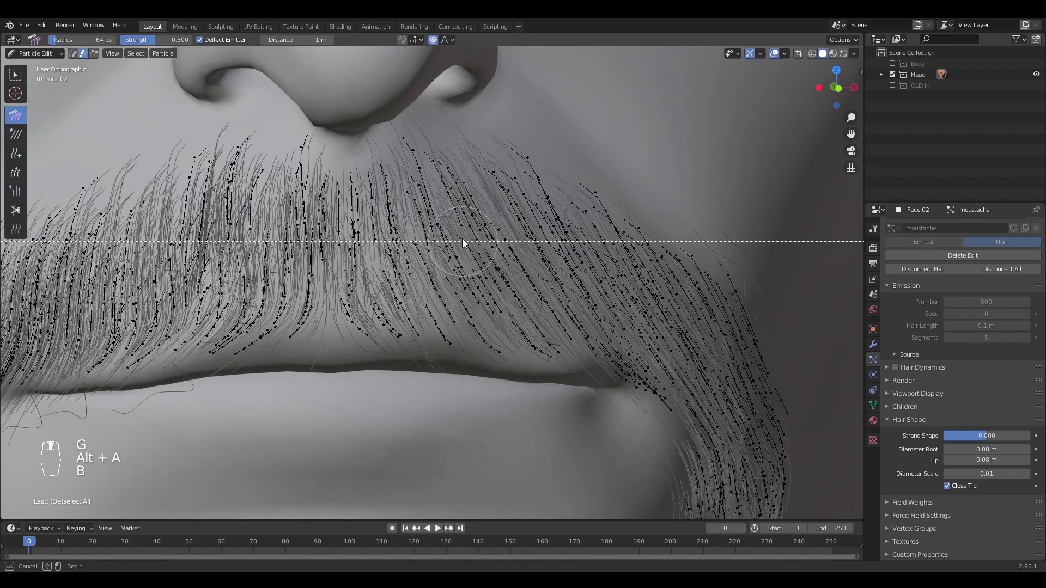
key(b)
key(ctrl+l)
key(f)
key(f)
drag(503, 256, 576, 266)
key(f)
key(alt+a)
key(f)
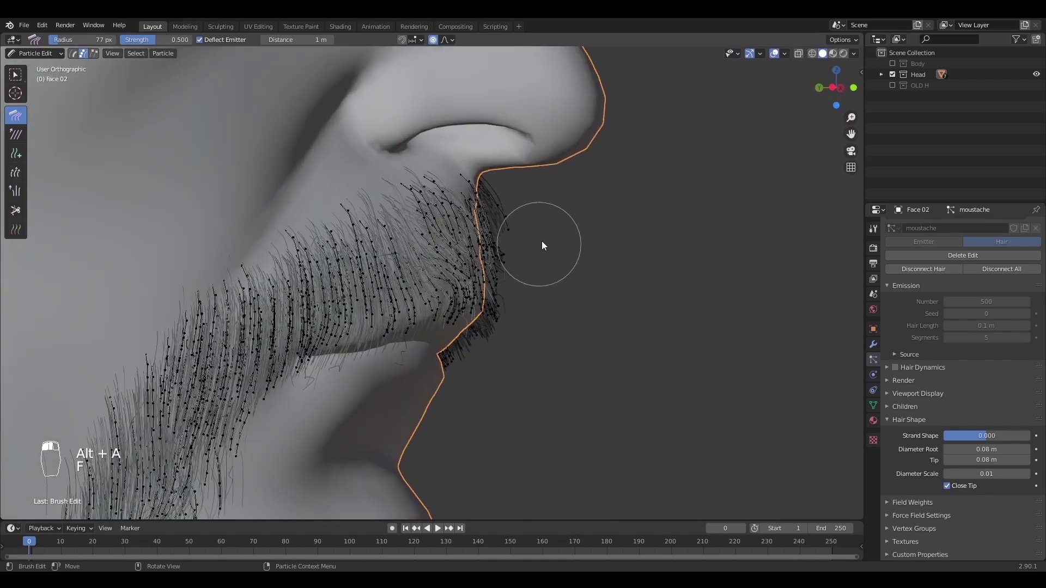
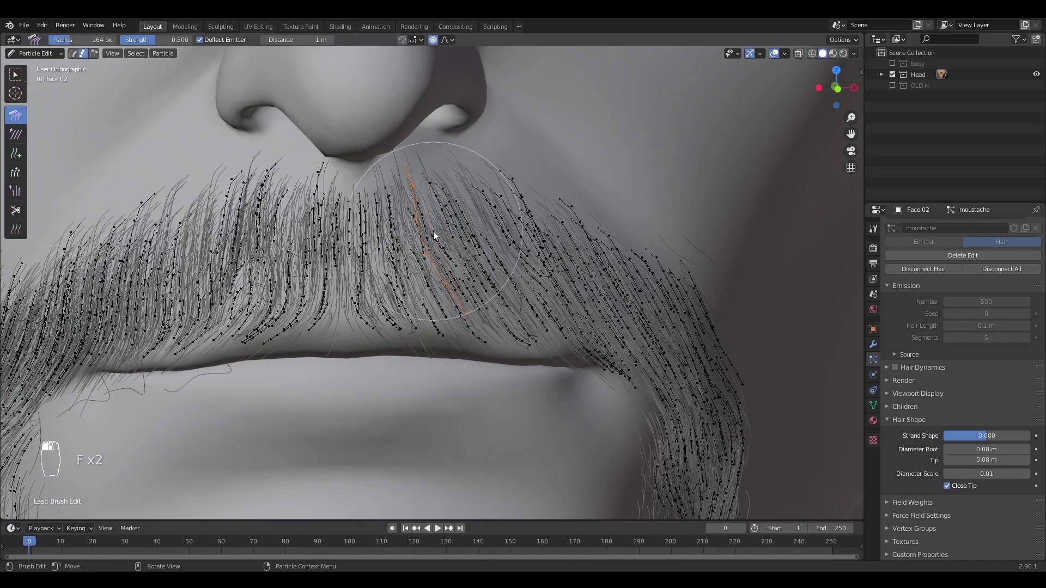
Comb the central moustache strands downward, return to Object Mode and split the viewport
key(alt+a)
key(f)
key(f)
key(f)
drag(403, 184, 414, 197)
drag(31, 53, 336, 255)
key(alt+a)
key(z)
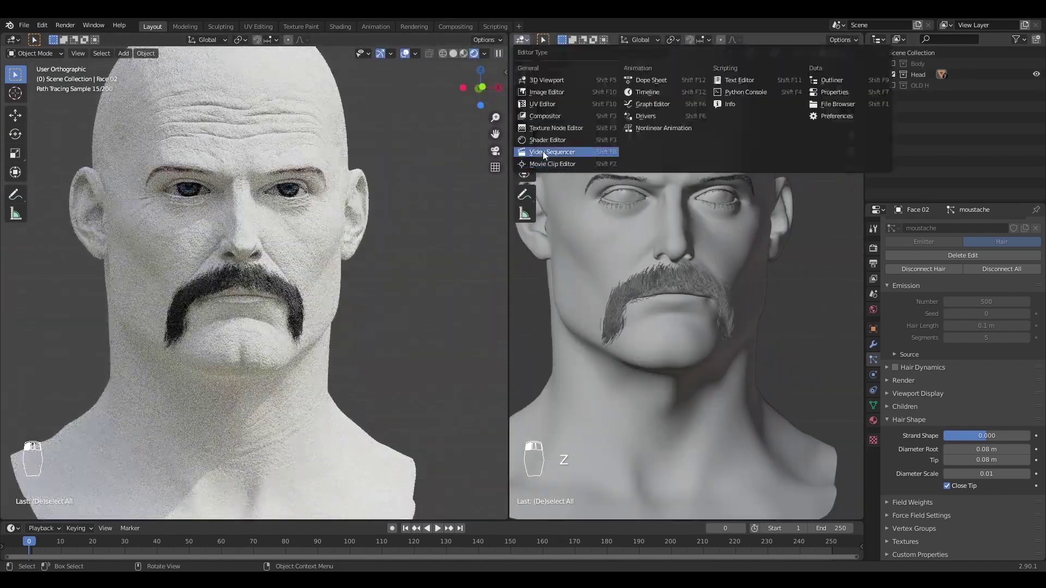
Set the left view to Rendered shading and add a new particle system named M Beard
key(alt+a)
key(n)
key(n)
drag(729, 302, 774, 301)
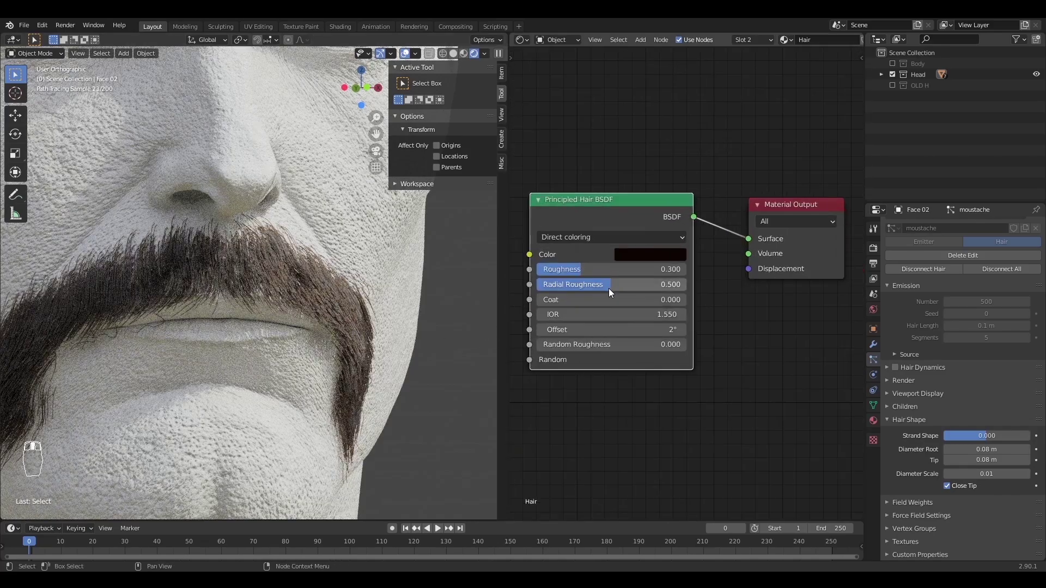
drag(614, 291, 579, 266)
click(574, 267)
key(KP_Decimal)
Set the hair shader Roughness and Radial Roughness to 0.5 and preview the render
click(728, 260)
double_click(523, 363)
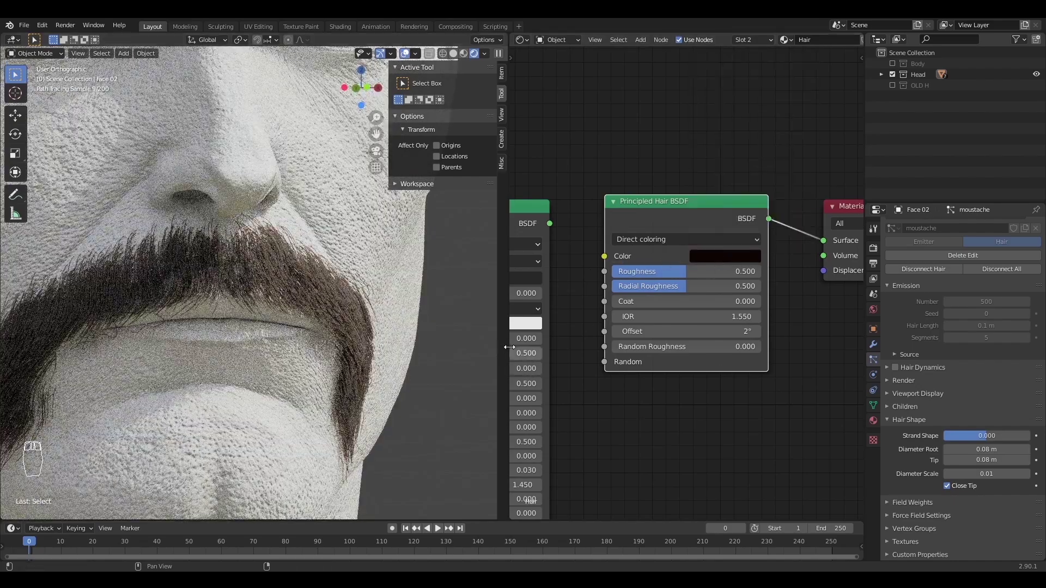
click(515, 353)
key(alt+a)
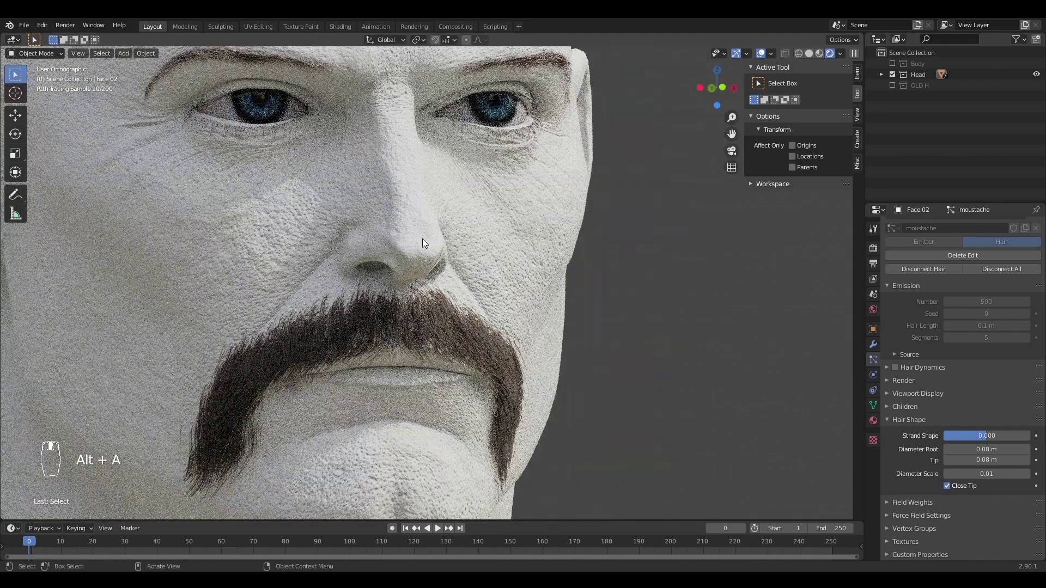
key(alt+a)
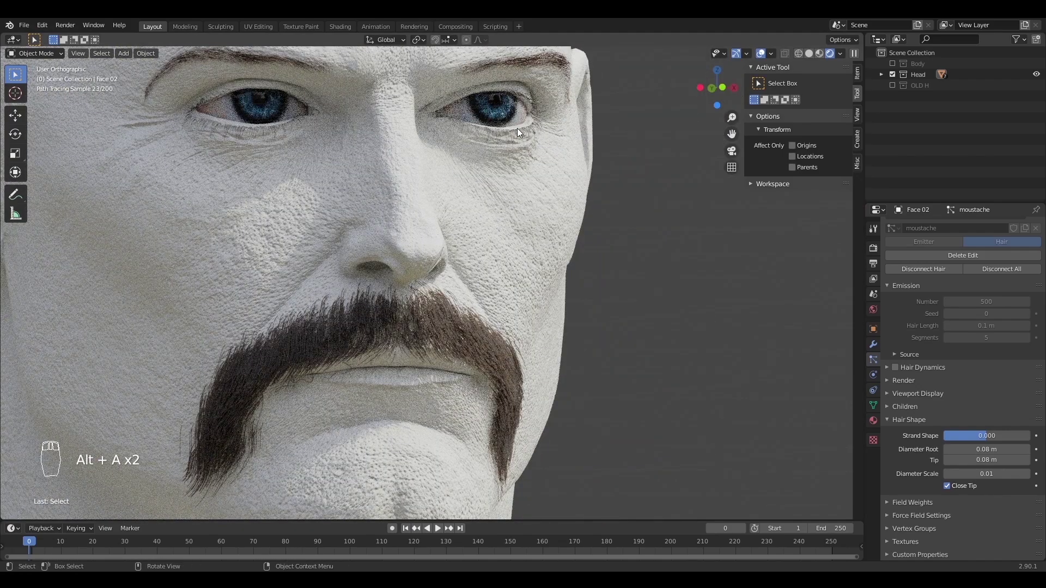
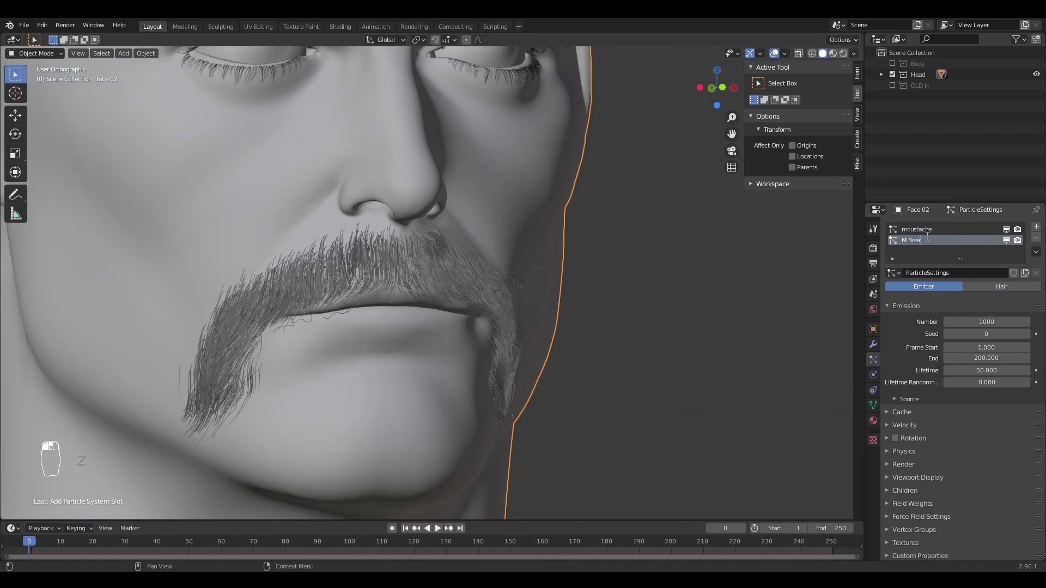
Make M Beard a Hair system with 0.15 m length and enter Particle Edit with the Comb brush
key(KP_0)
key(KP_0)
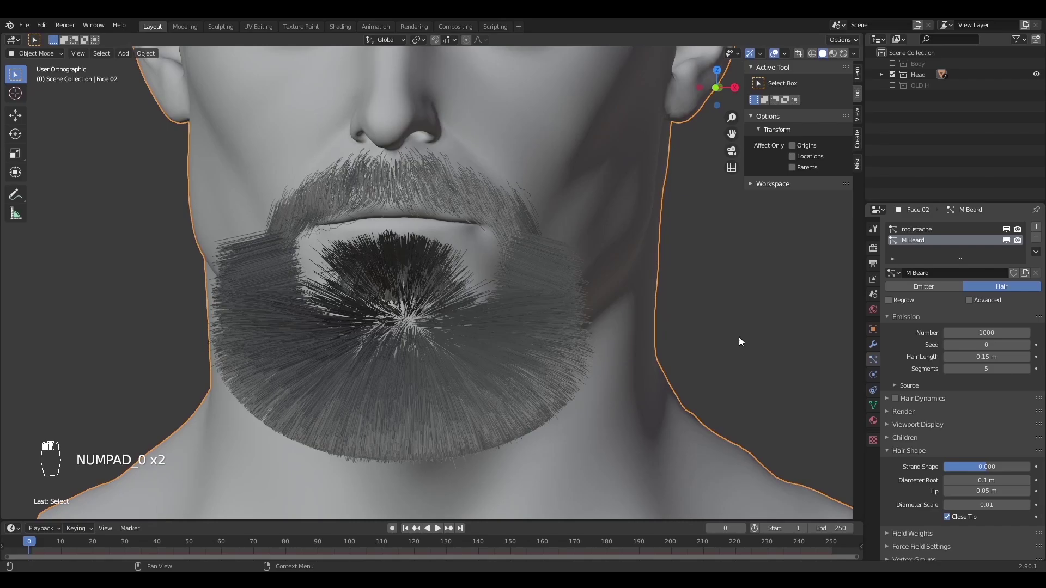
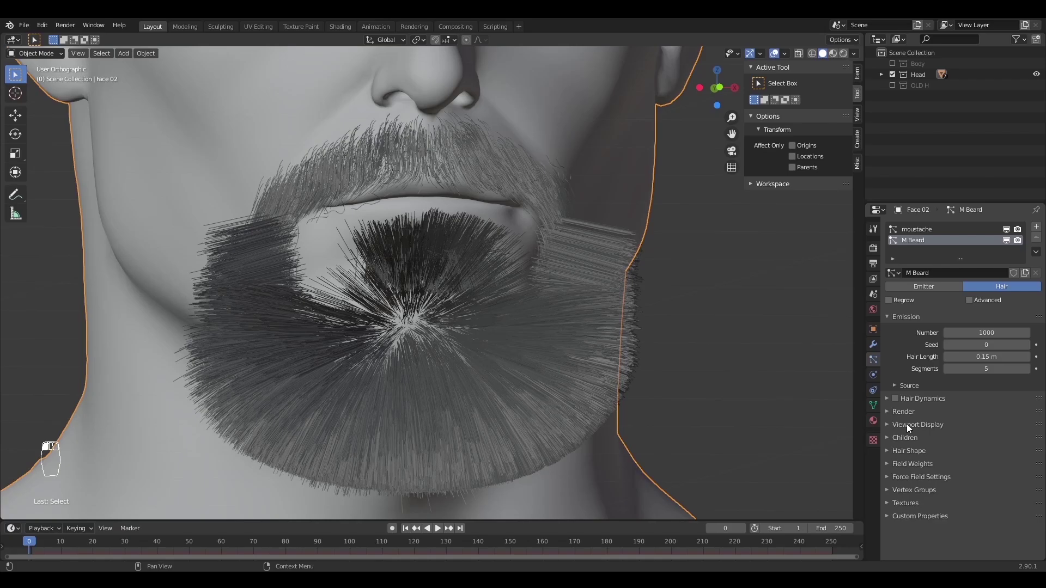
key(KP_5)
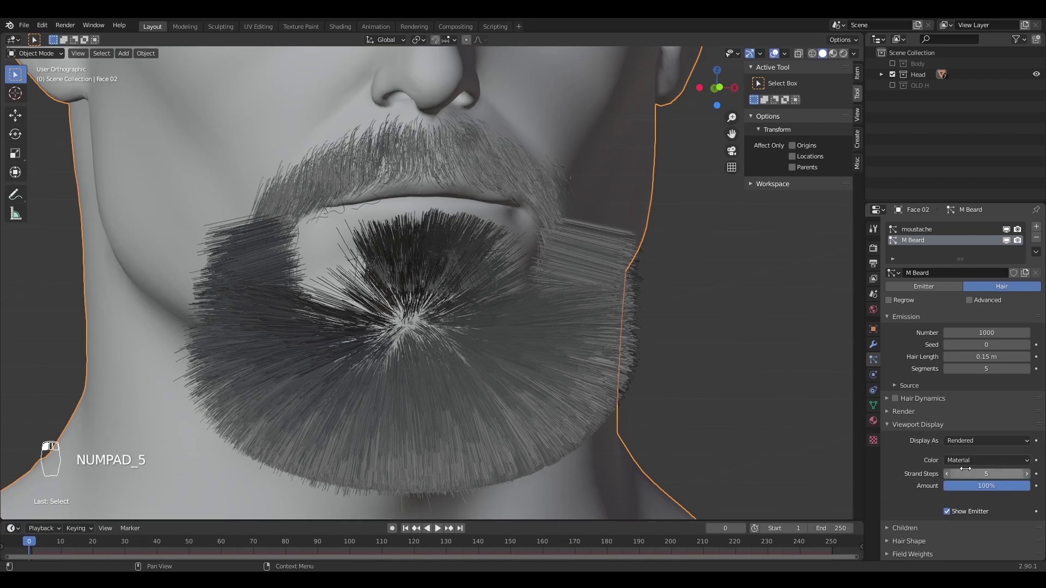
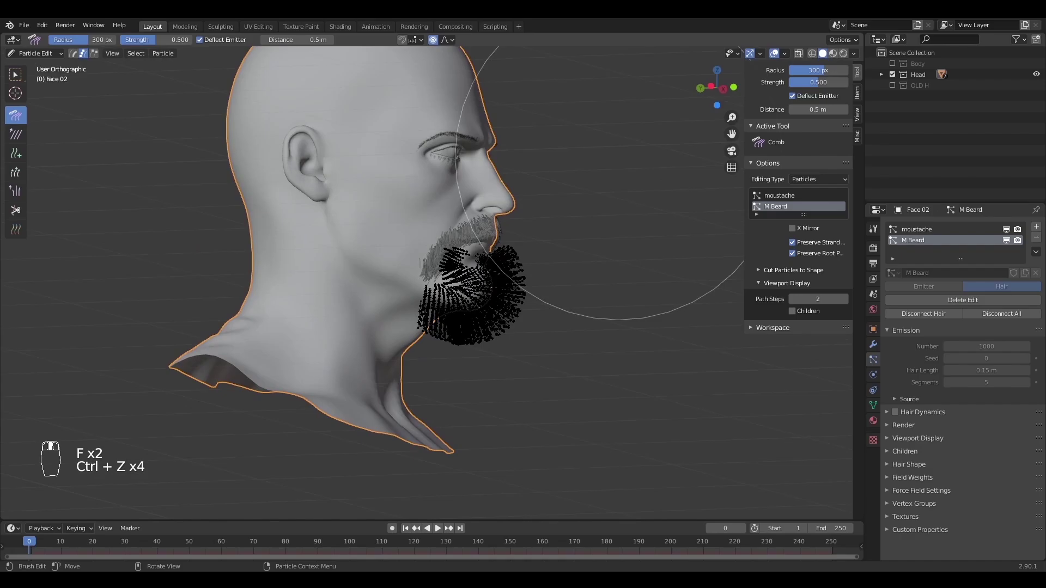
From the side view, comb the beard strands down against the chin
key(f)
drag(25, 196, 595, 278)
key(f)
key(f)
key(f)
key(f)
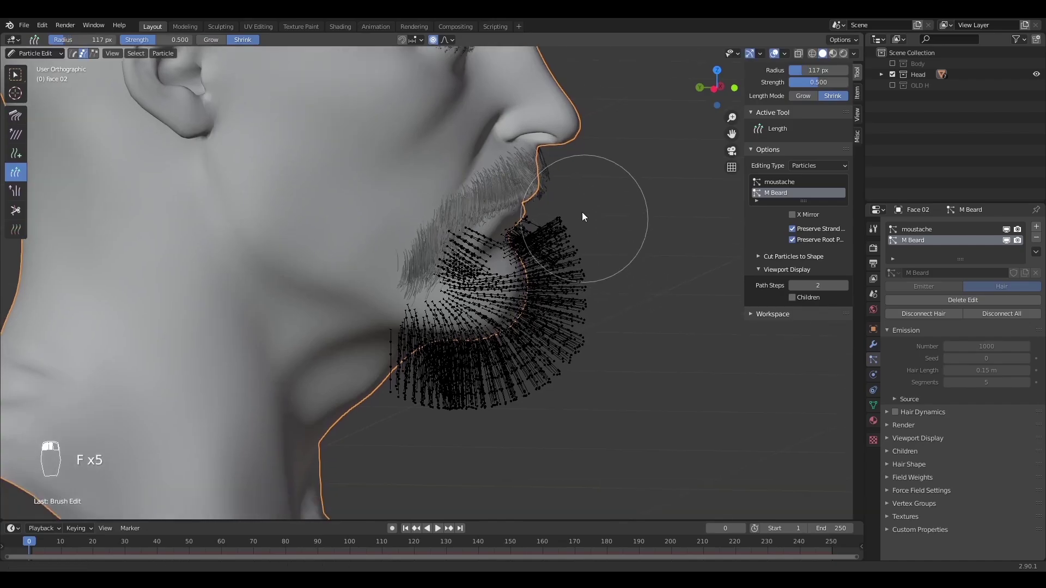
Shorten the beard strands near and below the lips with the Length brush
click(383, 336)
key(f)
drag(567, 137, 513, 225)
key(f)
key(f)
key(f)
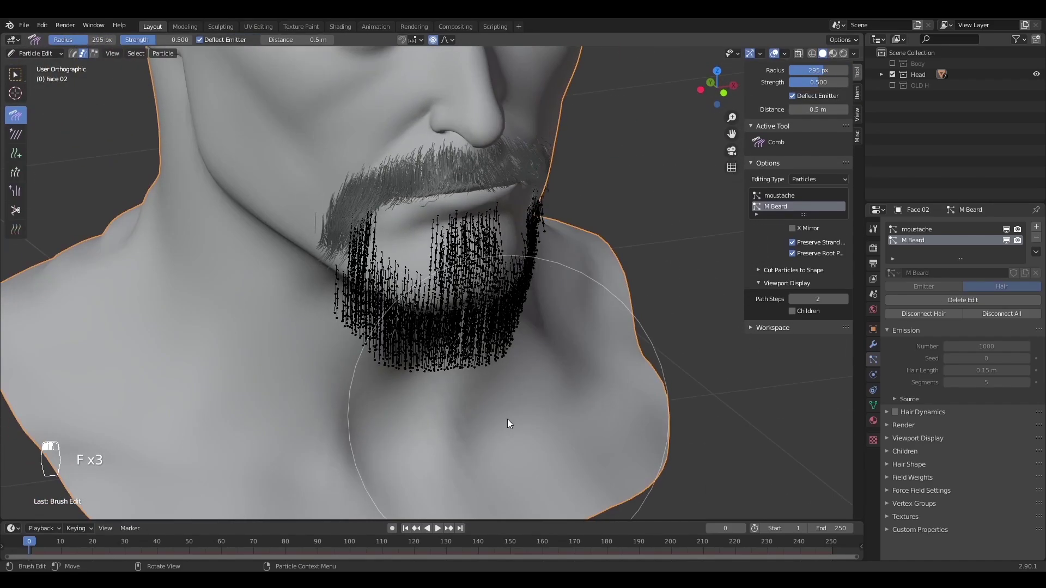
key(f)
key(f)
key(f)
Comb the chin and under-chin strands downward and along the jaw, undoing stray strokes
drag(409, 353, 533, 302)
key(f)
click(549, 294)
key(f)
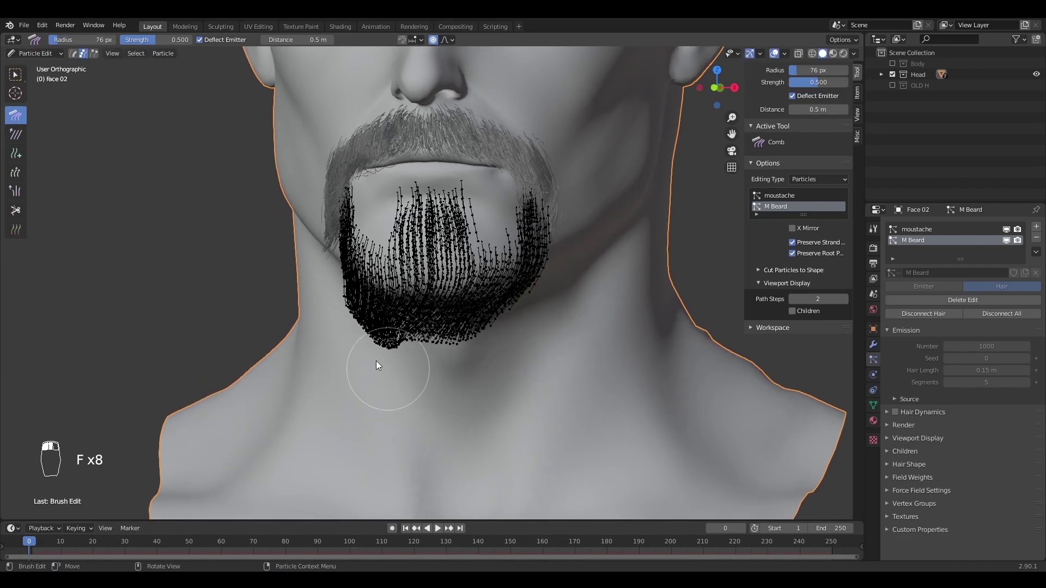
key(f)
drag(438, 362, 408, 390)
key(f)
key(f)
key(f)
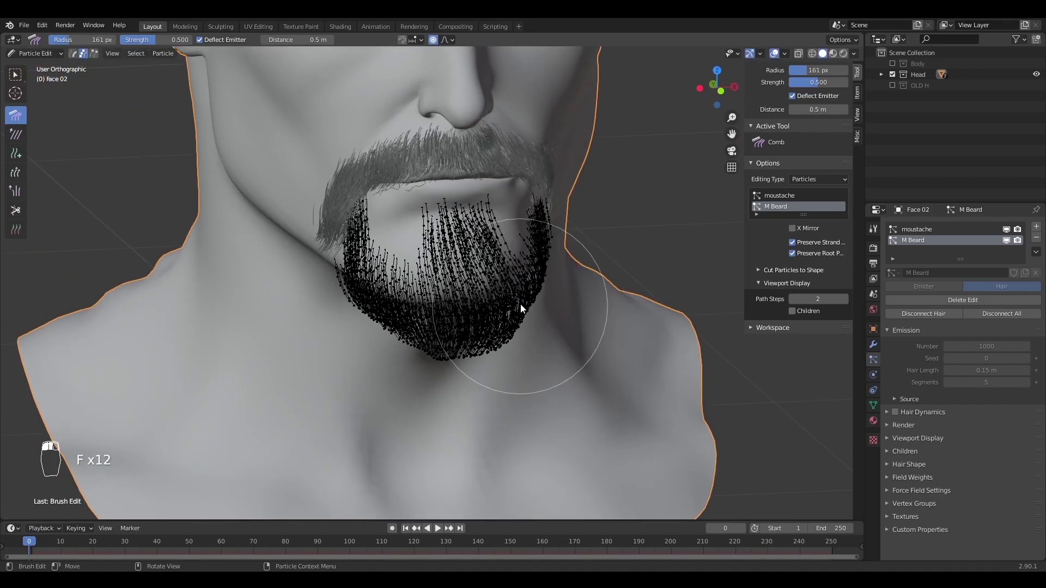
key(f)
key(ctrl+z)
key(f)
key(f)
key(f)
key(f)
key(f)
key(ctrl+z)
drag(418, 303, 407, 265)
Select and delete stray strands, then recomb the jaw strands
key(alt+a)
key(b)
key(b)
key(ctrl+l)
key(Delete)
key(f)
drag(389, 226, 407, 290)
key(f)
key(ctrl+z)
key(f)
key(n)
key(f)
key(ctrl+z)
key(ctrl+z)
Gather the chin strands into a downward flow ending in a pointed tip
drag(475, 308, 471, 297)
key(f)
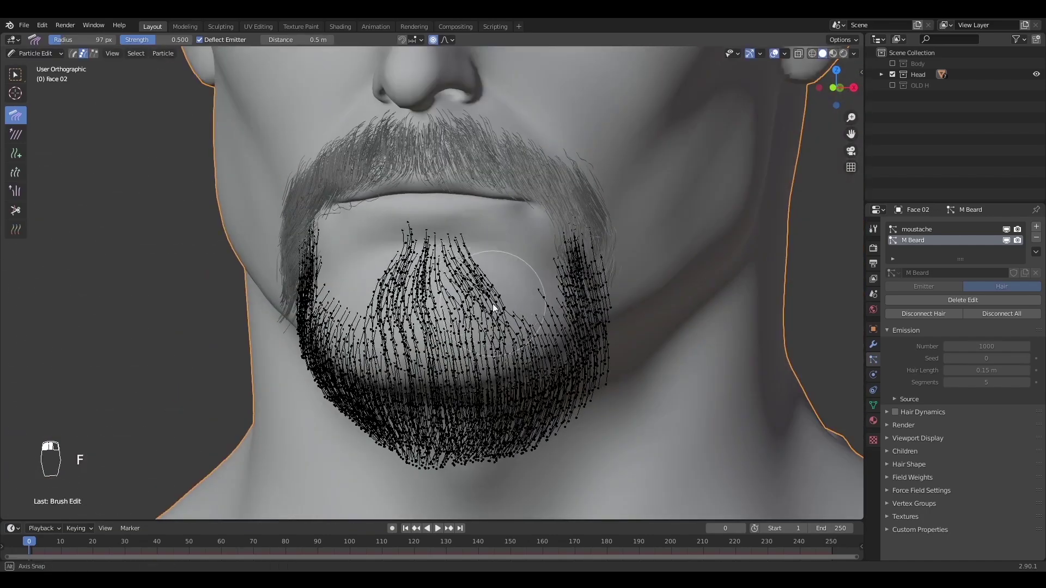
key(f)
click(431, 345)
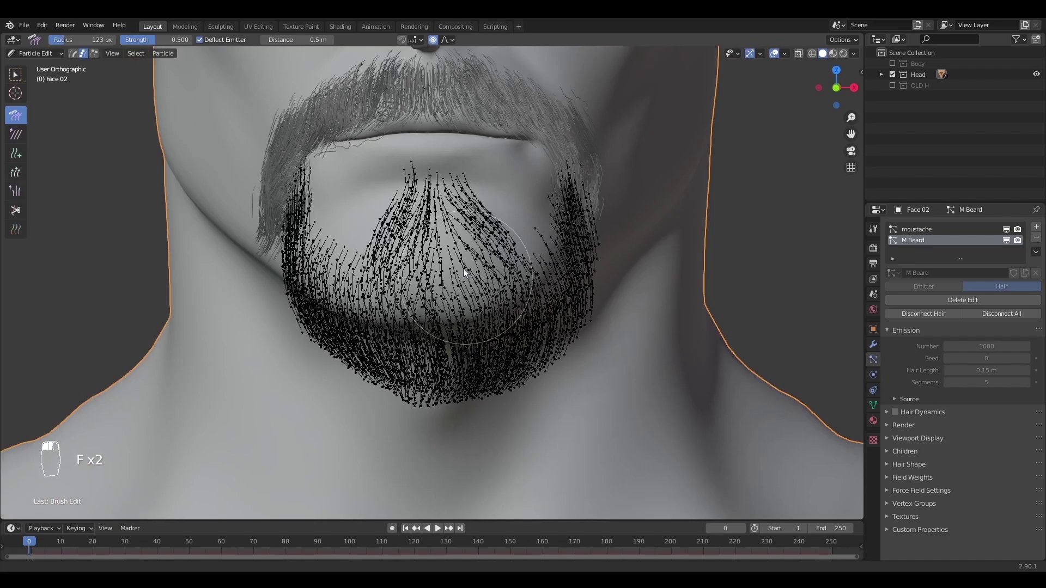
key(f)
key(f)
drag(487, 353, 475, 348)
key(f)
drag(456, 314, 478, 362)
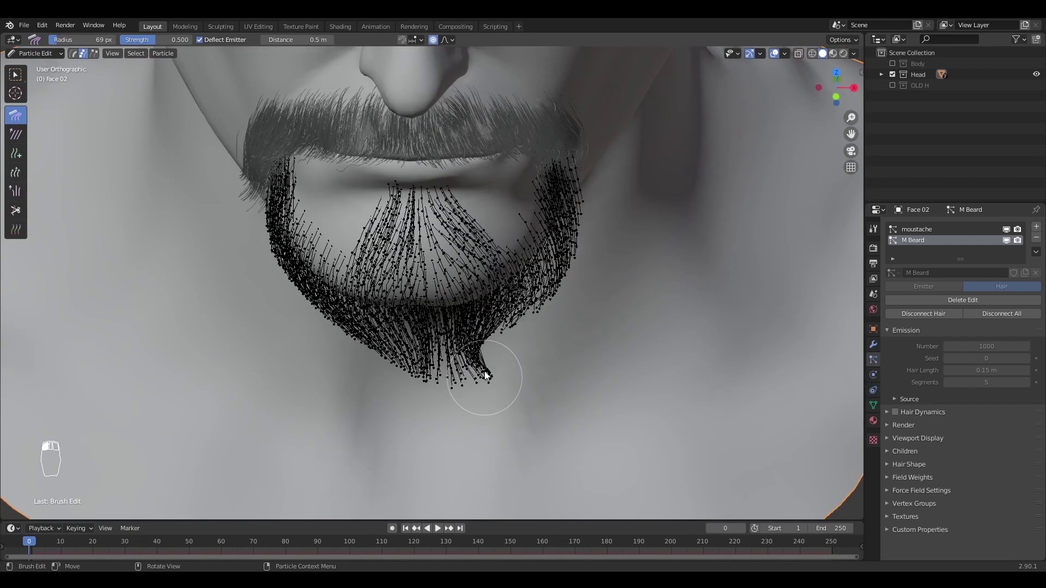
key(f)
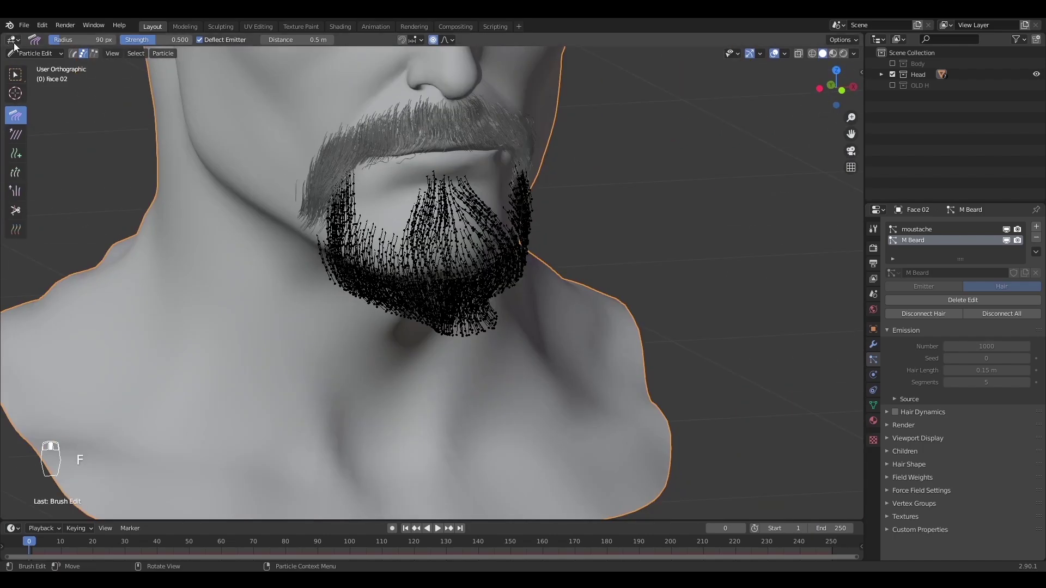
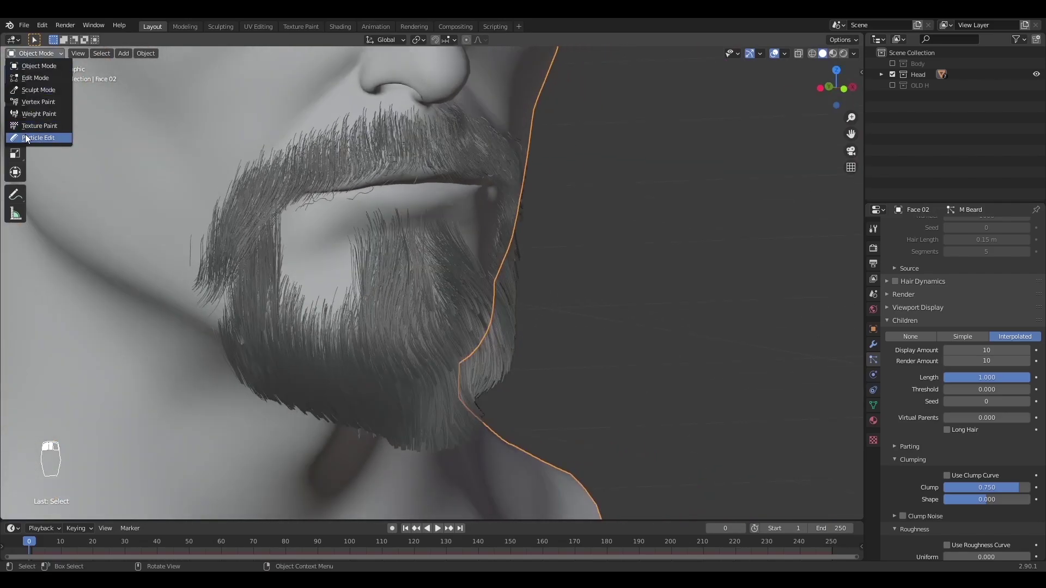
Comb the left and right beard sides downward, return to Object Mode and save the file
key(f)
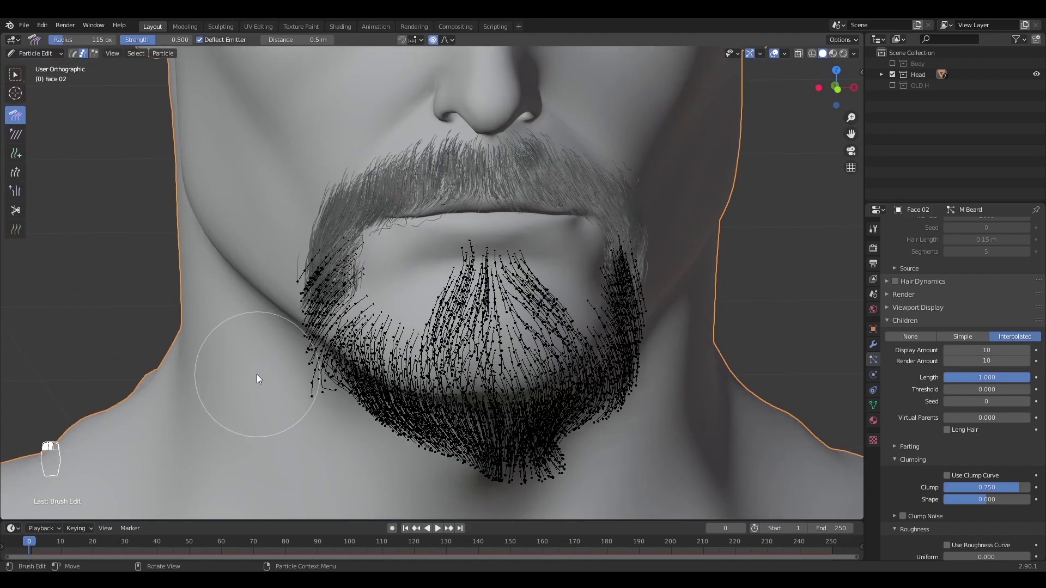
drag(286, 286, 640, 368)
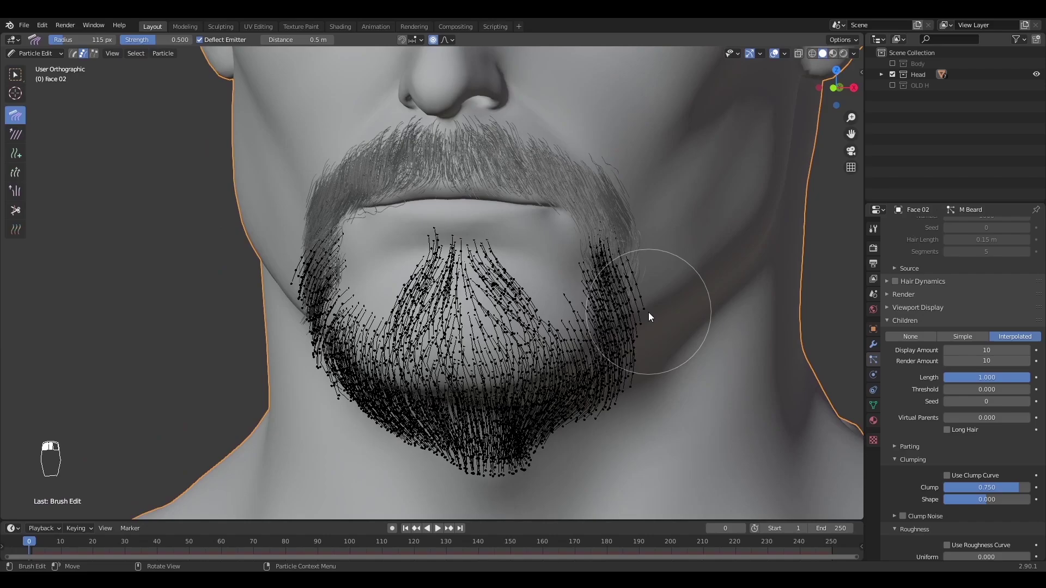
drag(659, 441, 657, 369)
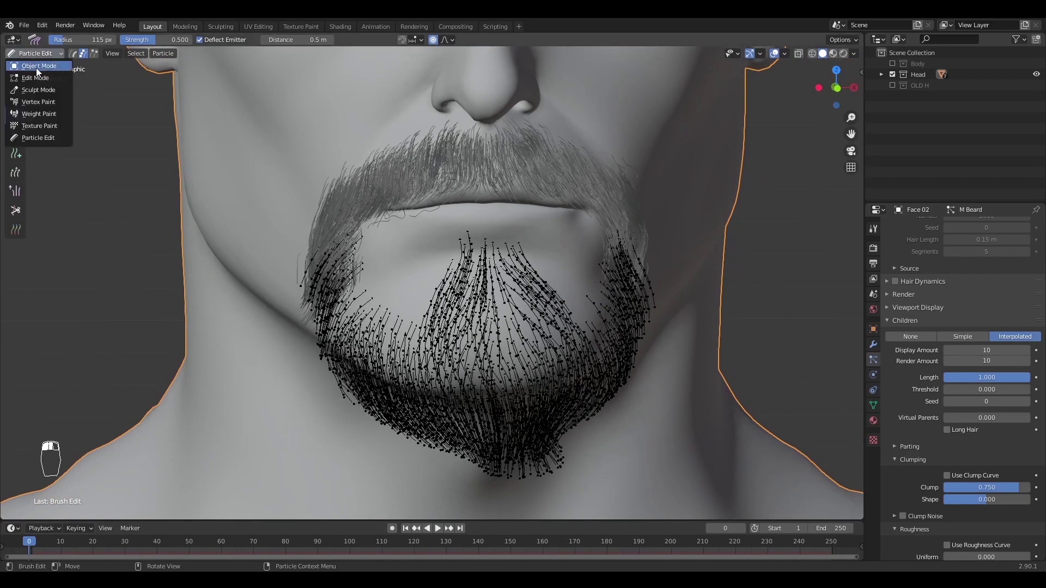
click(121, 120)
key(ctrl+s)
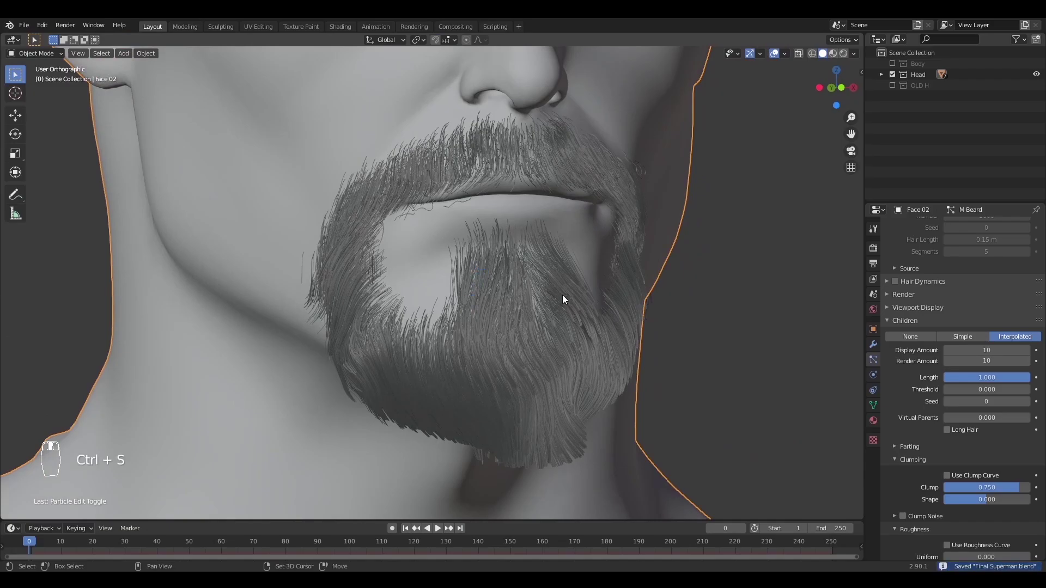
key(alt+a)
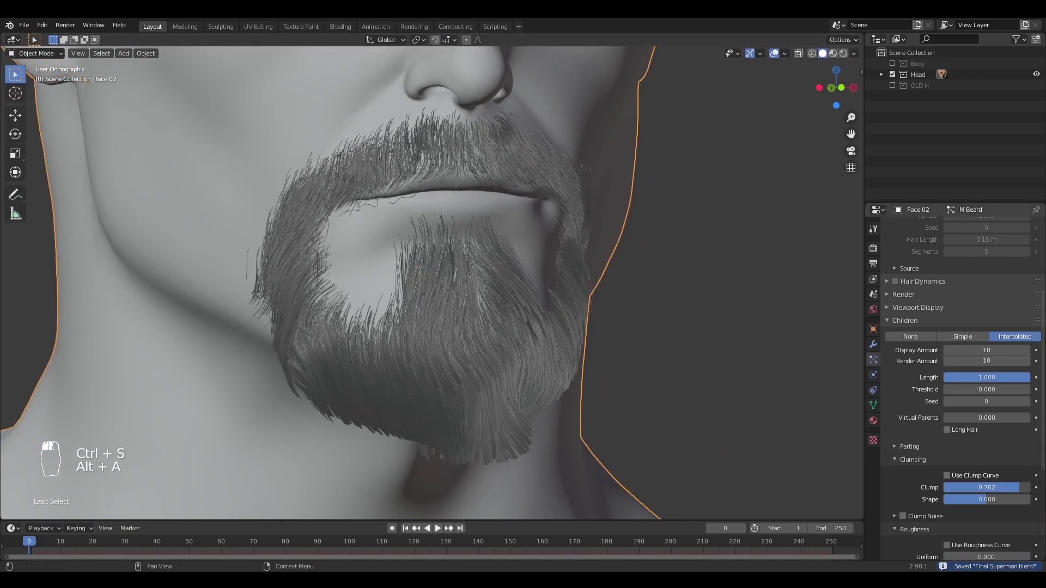
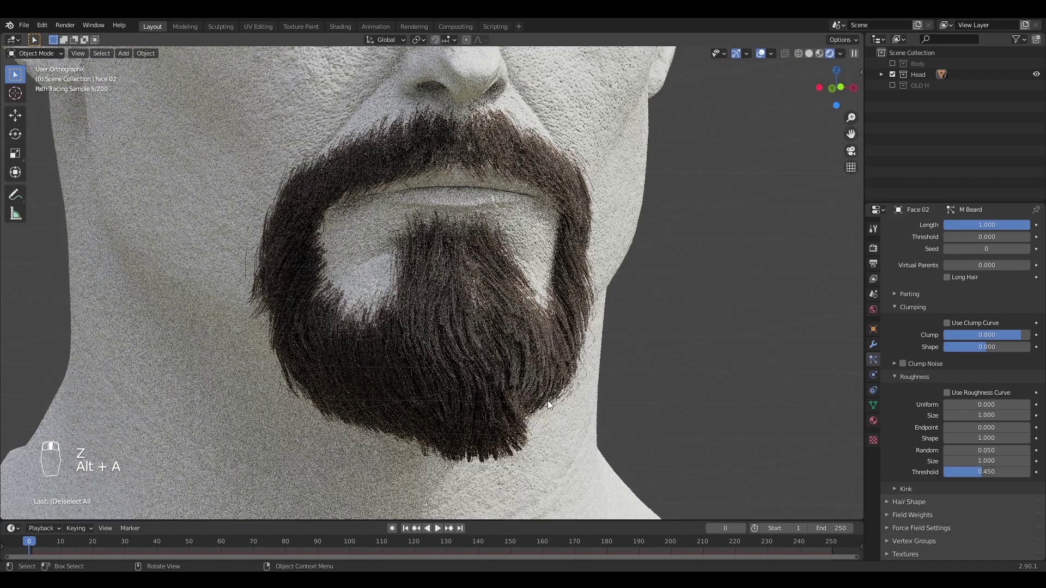
Lower the beard Roughness Threshold to 0.2 and switch to Solid shading
drag(992, 479, 984, 492)
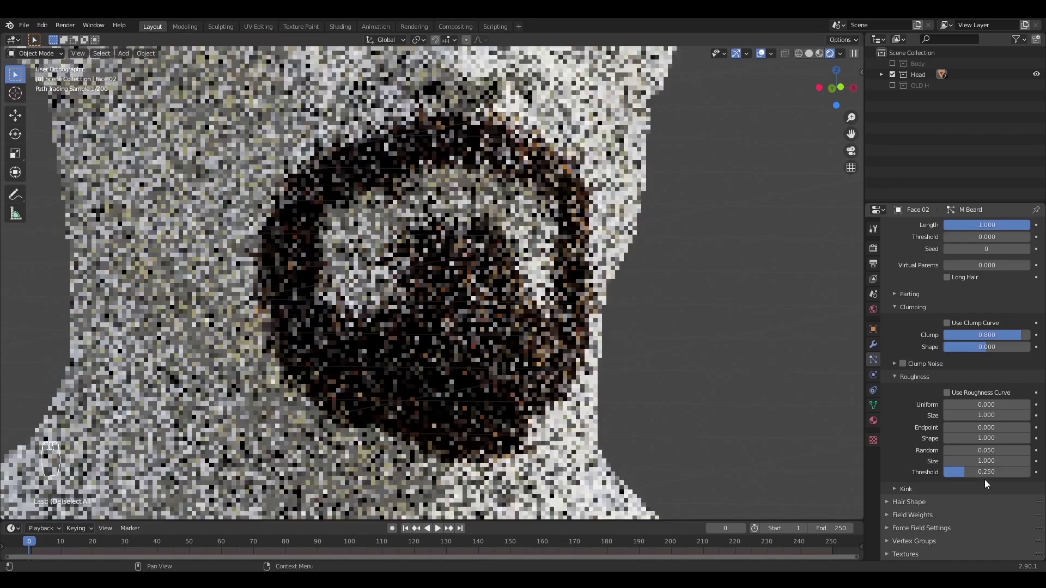
drag(988, 476, 989, 473)
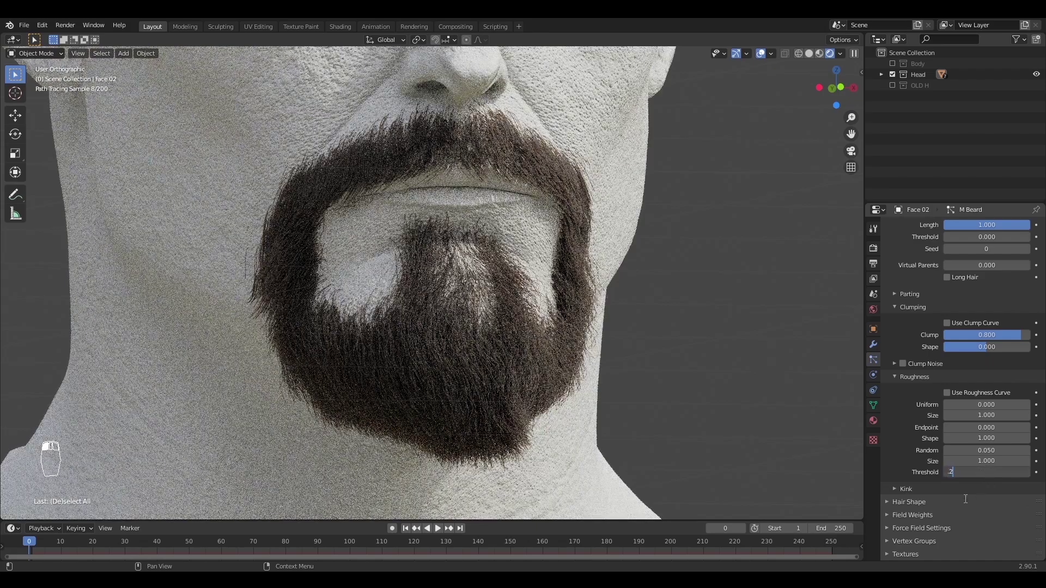
click(362, 319)
key(z)
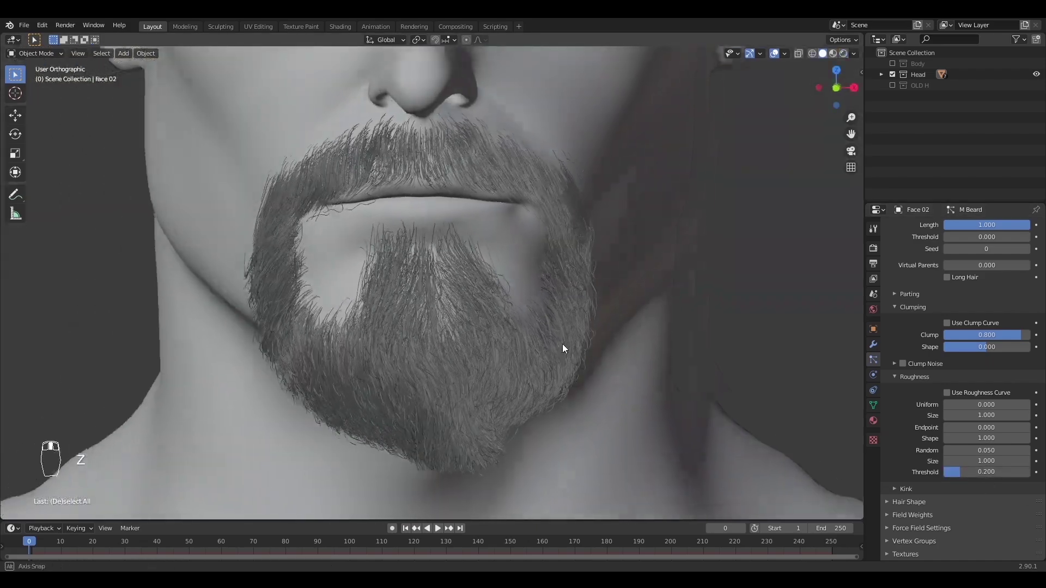
Orbit under the beard, re-enter Particle Edit with children shown and comb its underside
drag(432, 324, 165, 219)
drag(165, 219, 368, 301)
key(f)
key(f)
key(f)
drag(485, 354, 505, 471)
key(n)
key(f)
key(f)
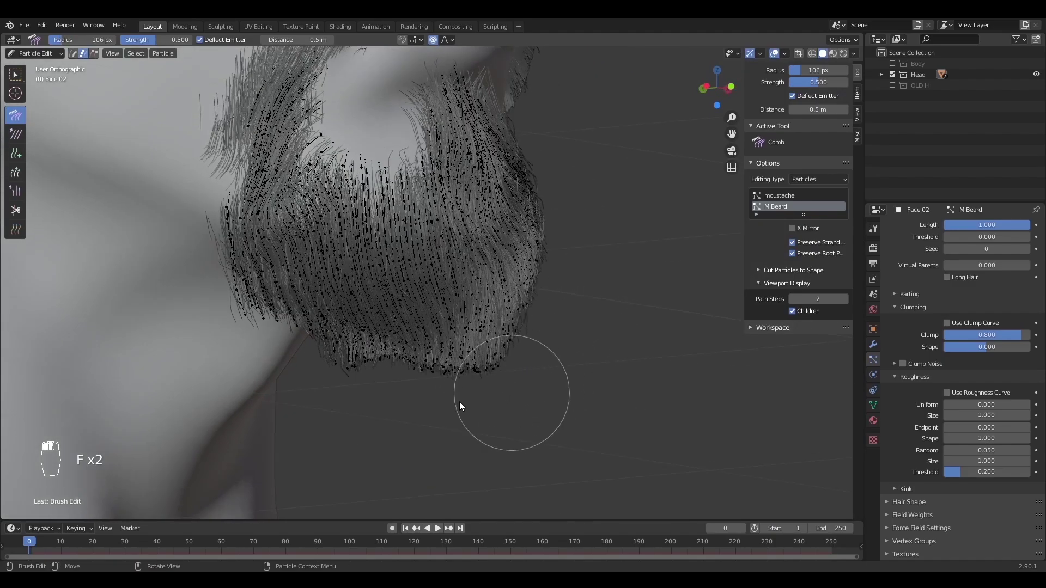
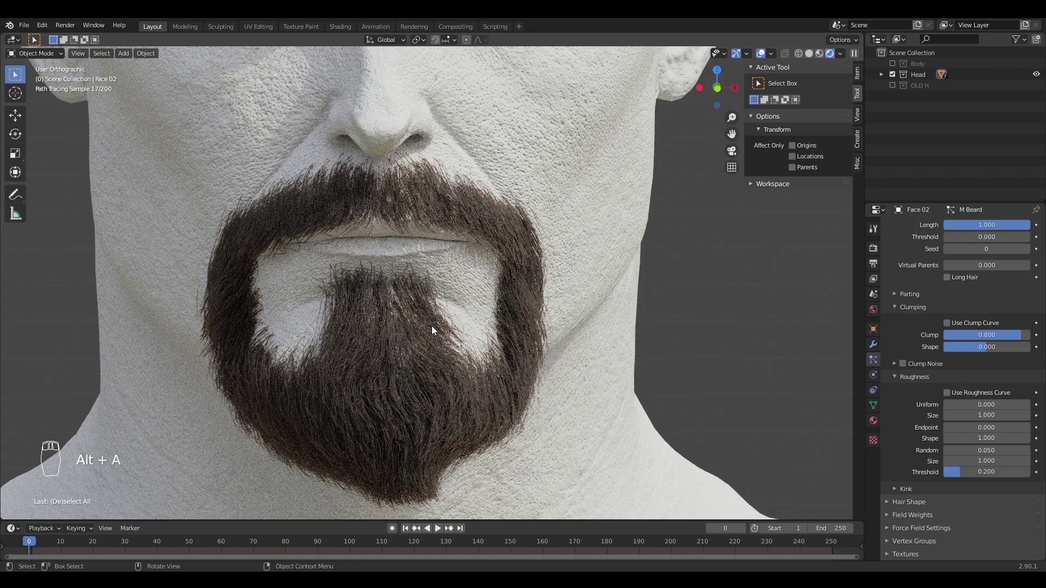
Add new hair strands with a tiny Add brush to fill the moustache gaps under the nose
key(alt+a)
drag(437, 303, 473, 331)
key(z)
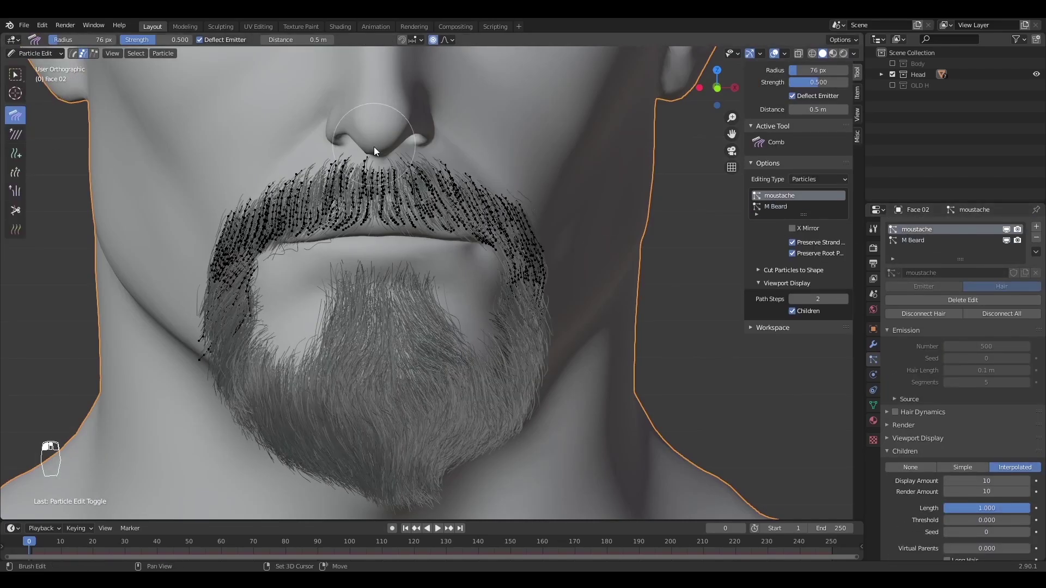
key(f)
key(f)
middle_click(810, 319)
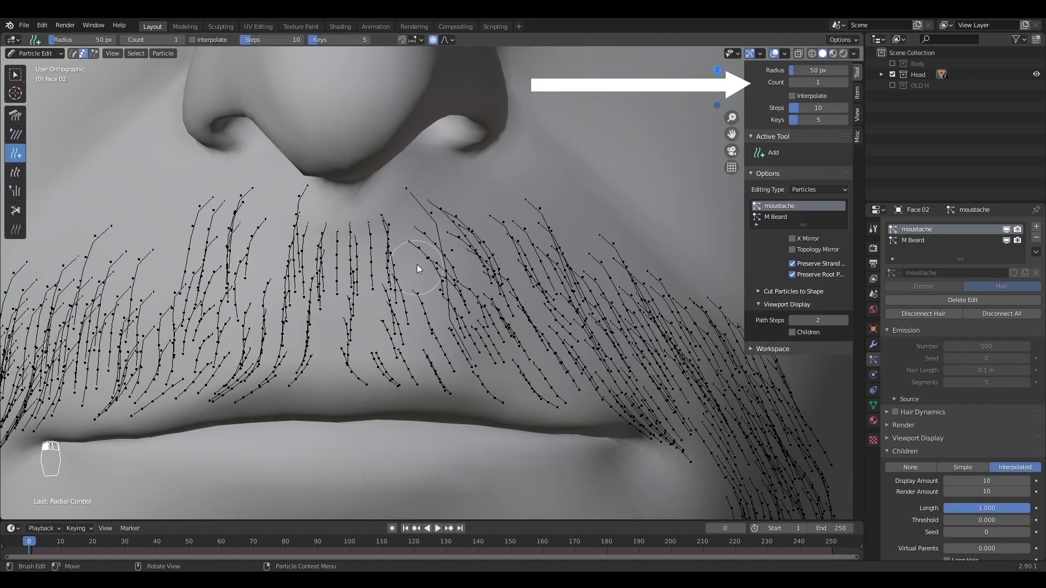
key(f)
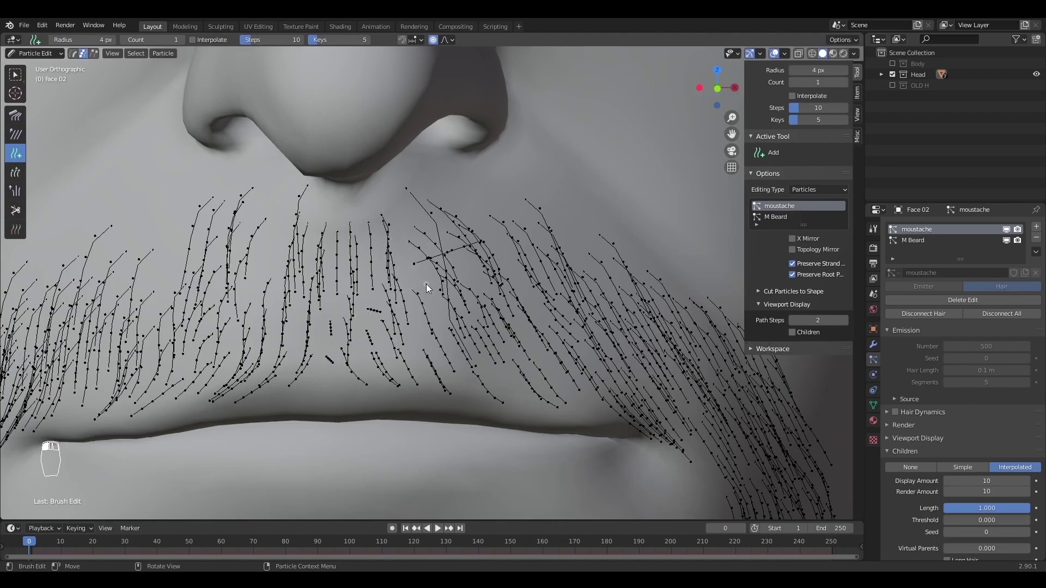
drag(445, 249, 538, 261)
drag(364, 259, 483, 190)
Comb the new moustache strands down over the upper lip with a larger Comb brush
key(b)
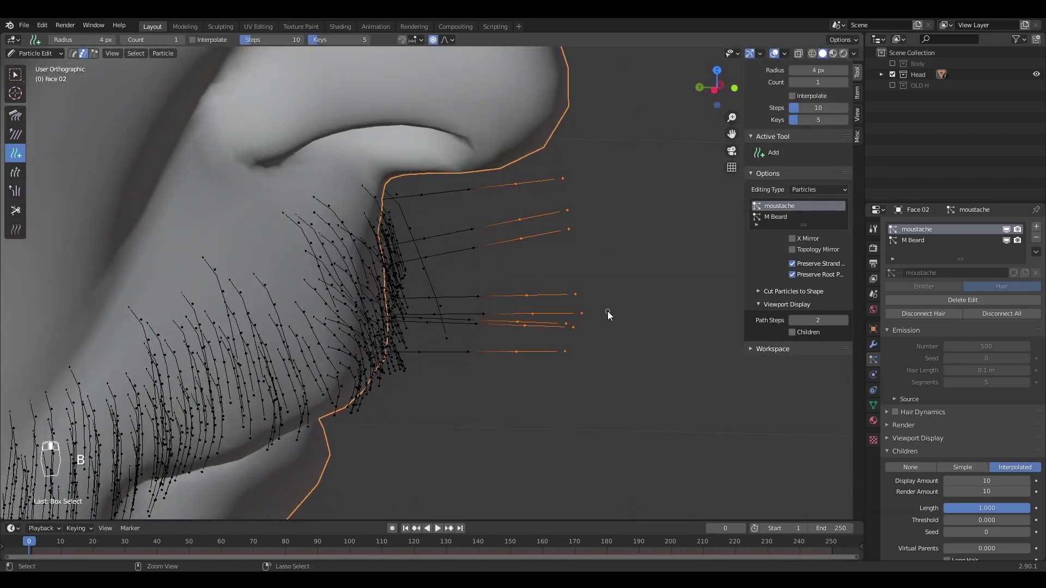
key(ctrl+l)
drag(575, 317, 514, 307)
key(f)
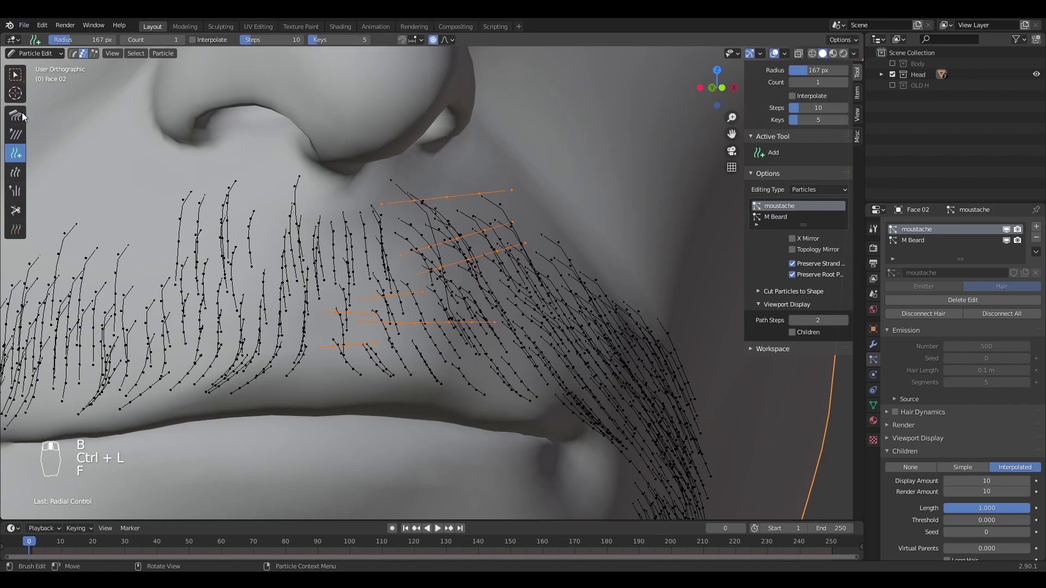
key(f)
key(f)
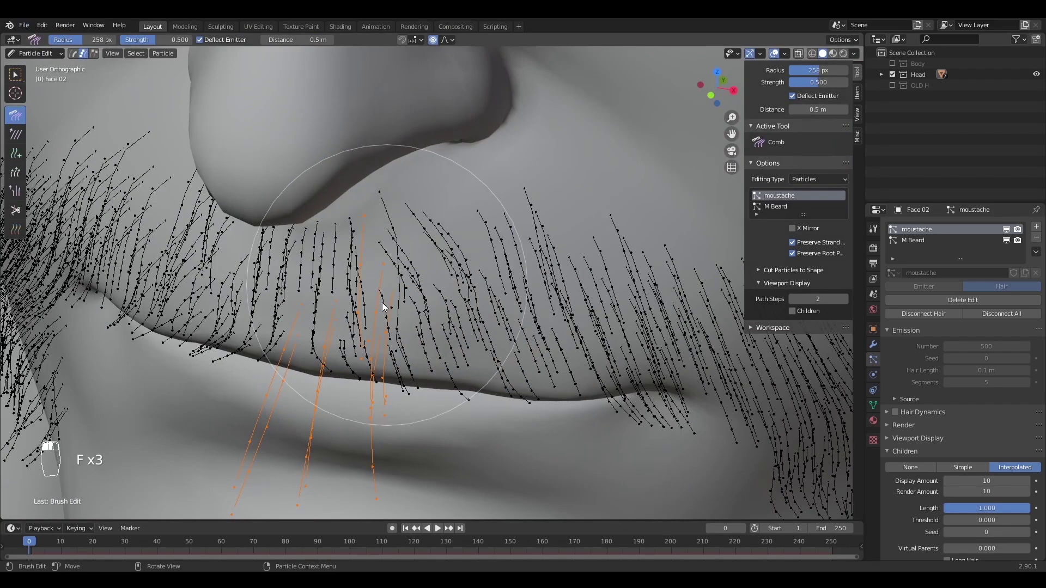
key(f)
drag(461, 326, 432, 340)
key(f)
drag(15, 176, 438, 350)
Comb the remaining moustache strands into place and return to Object Mode to preview
key(f)
key(f)
drag(456, 342, 75, 110)
key(f)
key(f)
key(alt+a)
key(z)
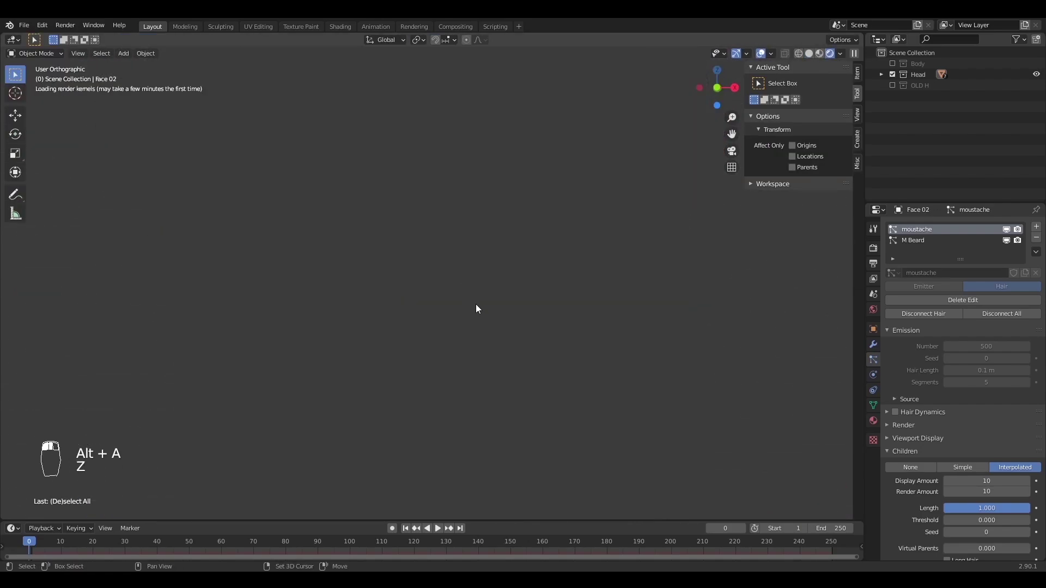
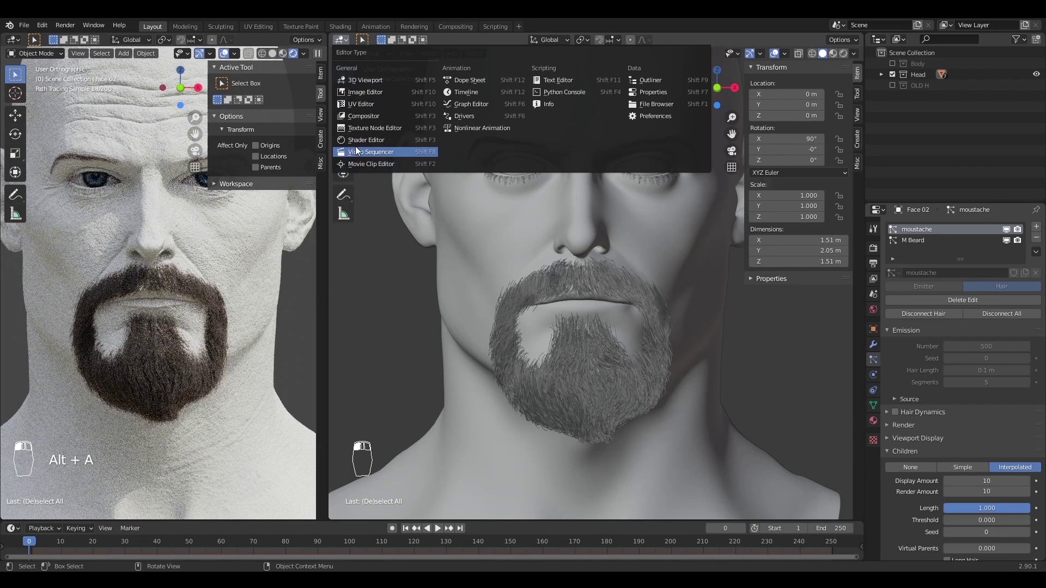
Route a Noise Texture through a ColorRamp into the hair shader colour, pushing the ramp toward black
key(alt+a)
key(Delete)
key(shift+a)
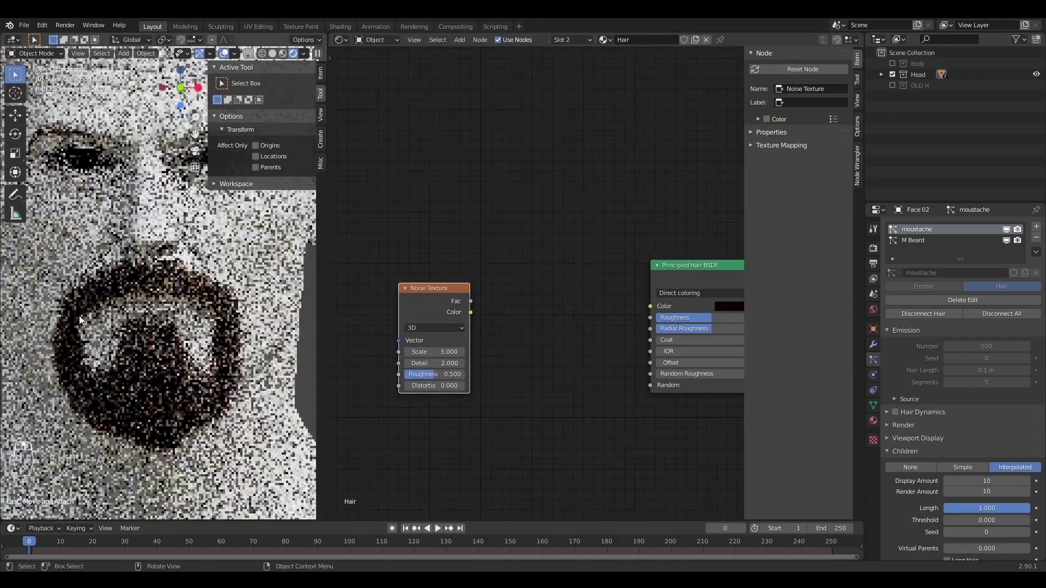
key(shift+a)
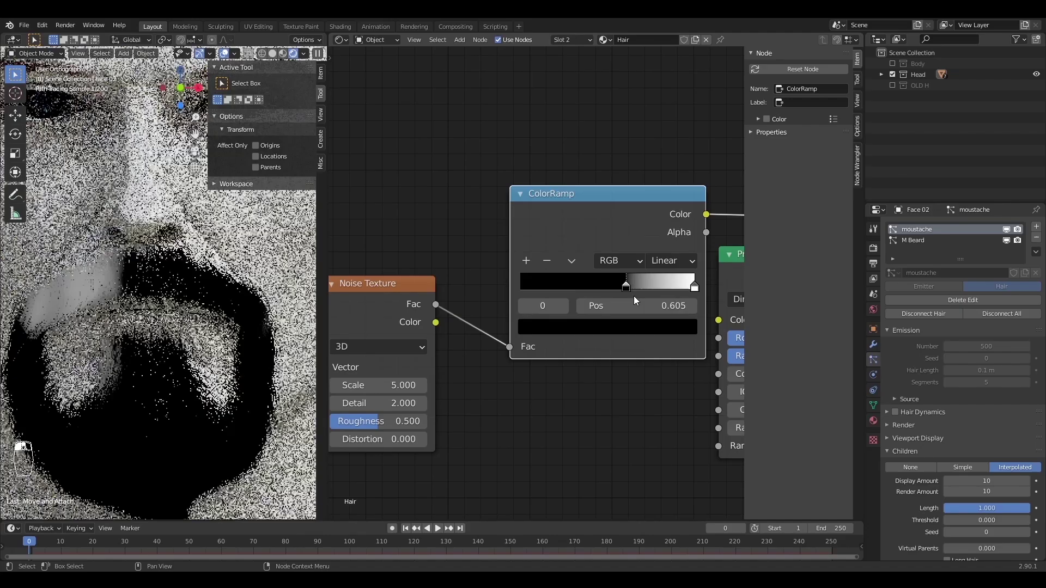
drag(681, 293, 641, 293)
Raise the Noise Texture Scale to 500 for fine white streaks
click(635, 289)
click(635, 288)
double_click(633, 288)
key(KP_0)
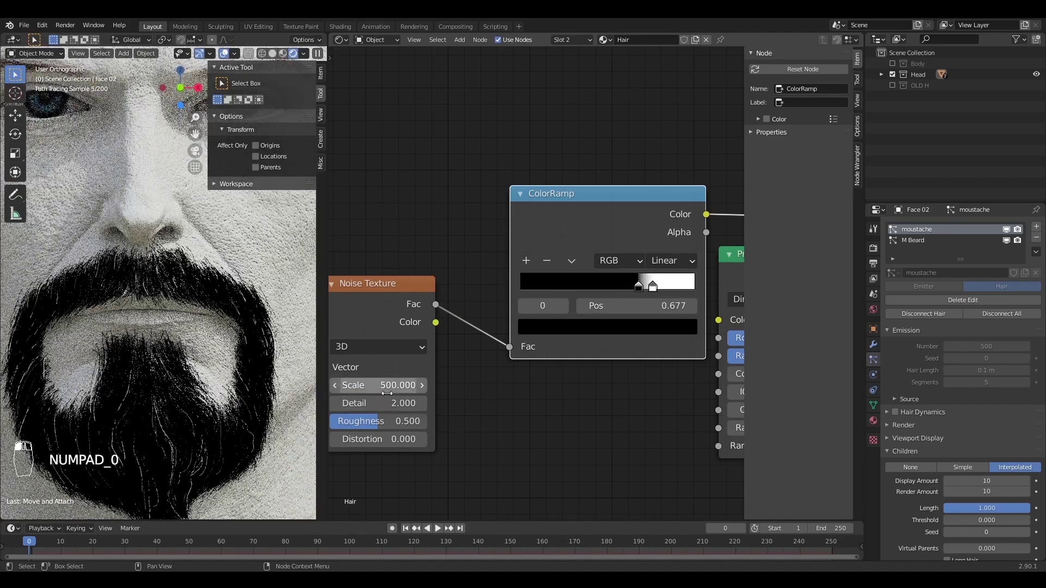
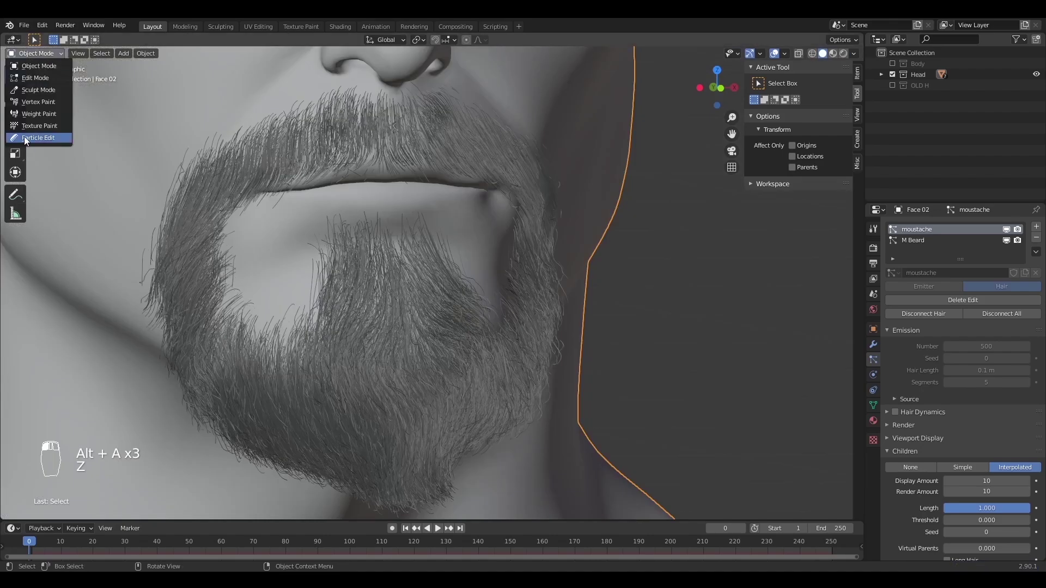
Comb the M Beard strands downward and shape the chin strands in Particle Edit
key(f)
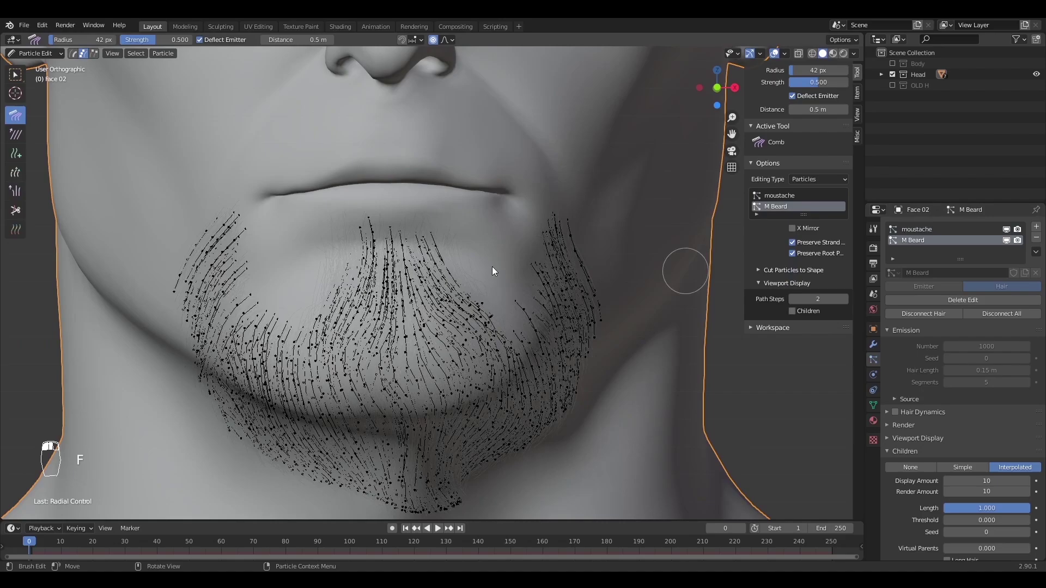
key(f)
key(f)
key(f)
drag(23, 180, 483, 242)
key(f)
key(f)
key(f)
drag(483, 242, 506, 247)
Comb the lower beard strands into shape from a side view
key(b)
key(ctrl+l)
key(f)
drag(642, 383, 437, 271)
key(f)
key(f)
key(f)
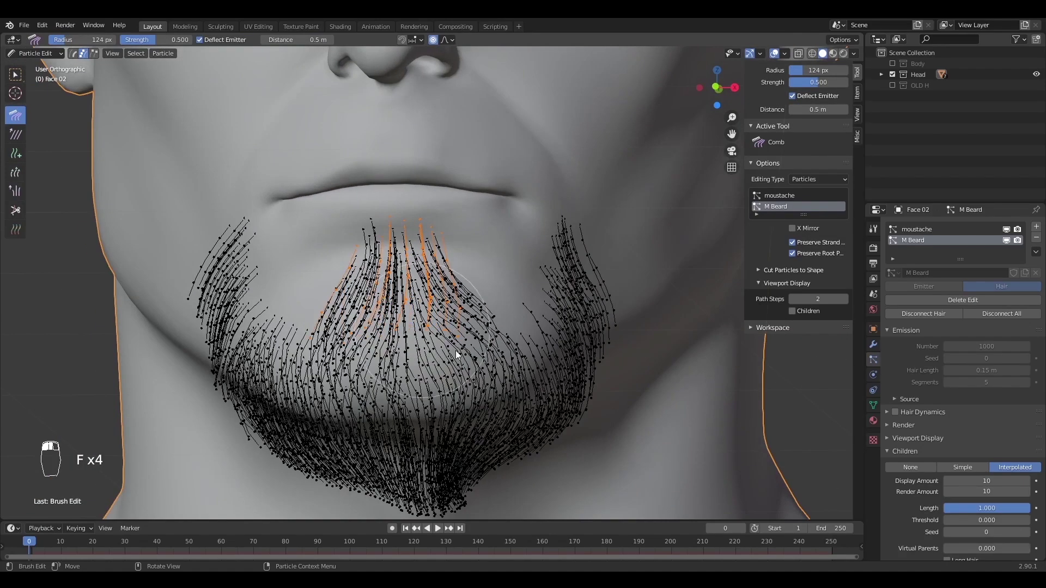
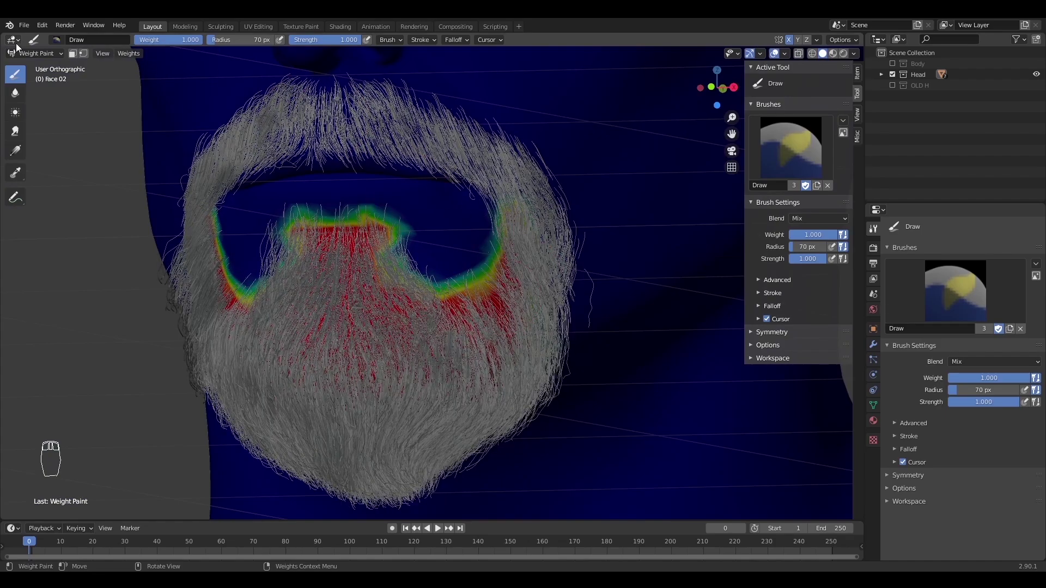
Weight-paint M Beard density below the lower lip, then add the S Beard hair system in Object Mode
drag(38, 56, 482, 287)
key(alt+a)
key(z)
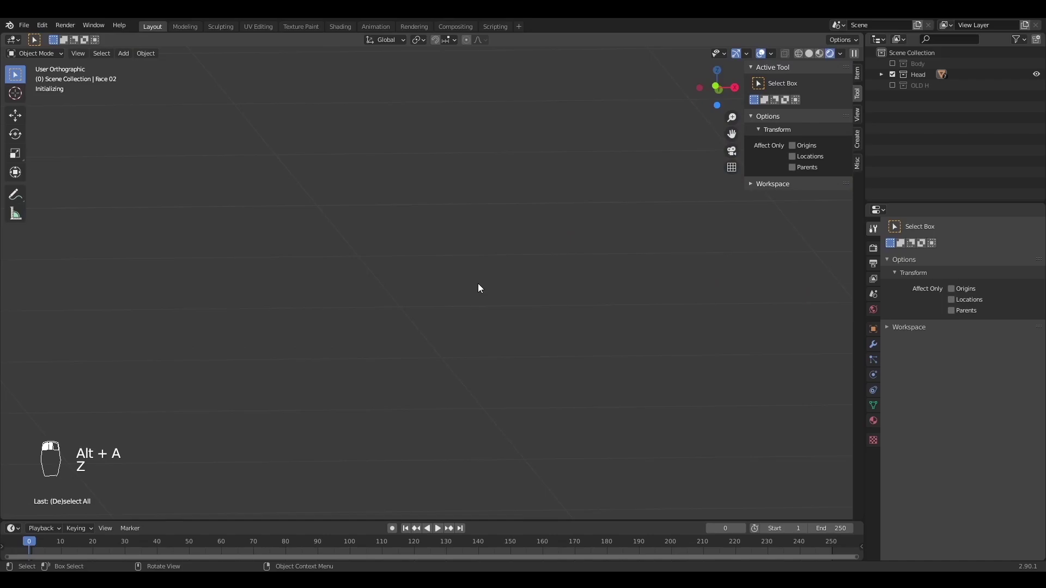
click(535, 330)
key(alt+a)
key(alt+a)
key(z)
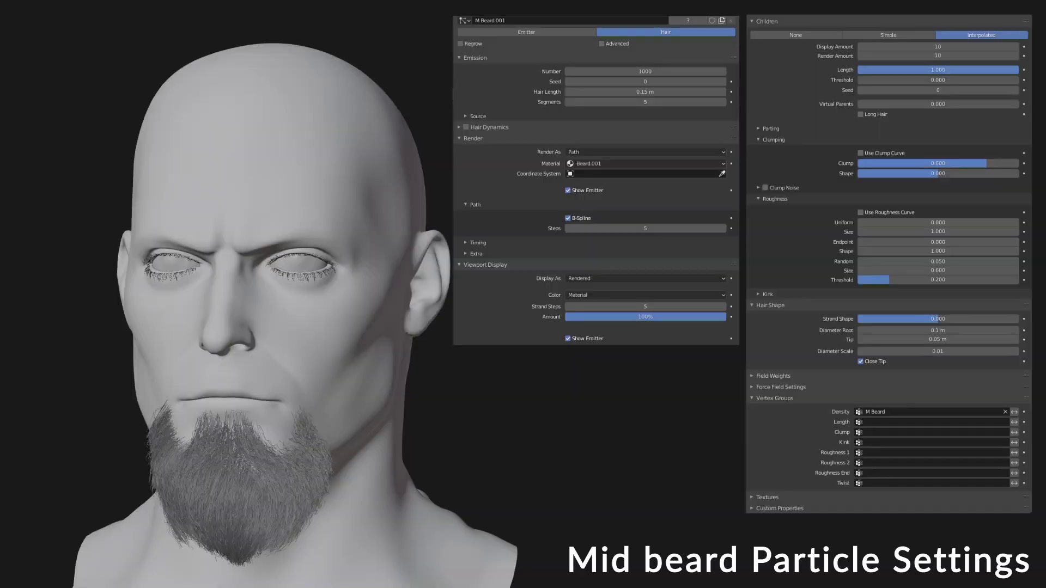
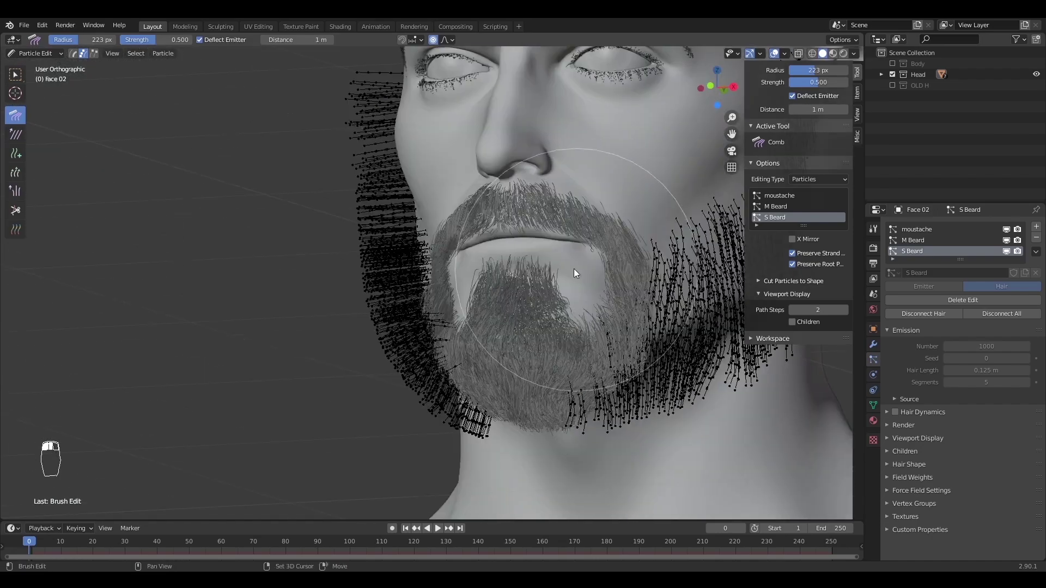
Comb the S Beard strands toward the jaw and shrink their length on the cheek with the Length brush
key(f)
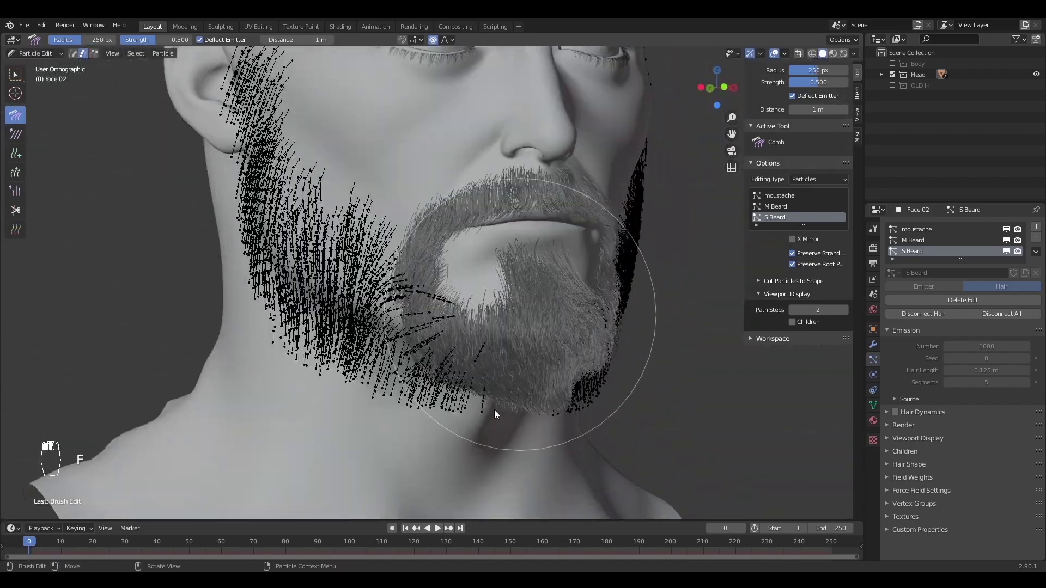
key(f)
drag(18, 178, 351, 297)
key(f)
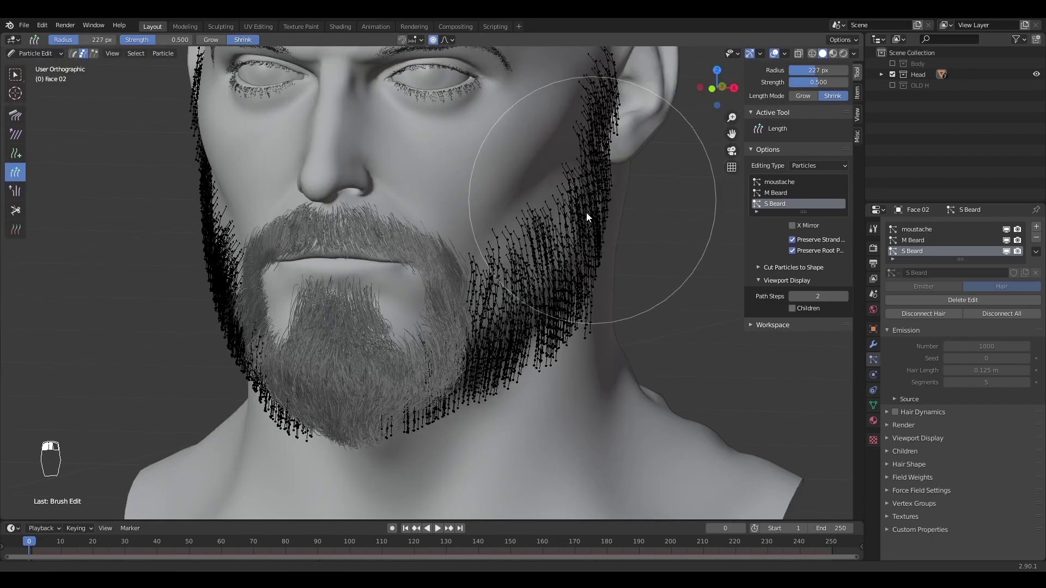
key(f)
key(f)
key(ctrl+z)
key(f)
drag(618, 176, 618, 195)
key(ctrl+z)
key(ctrl+z)
key(ctrl+z)
key(f)
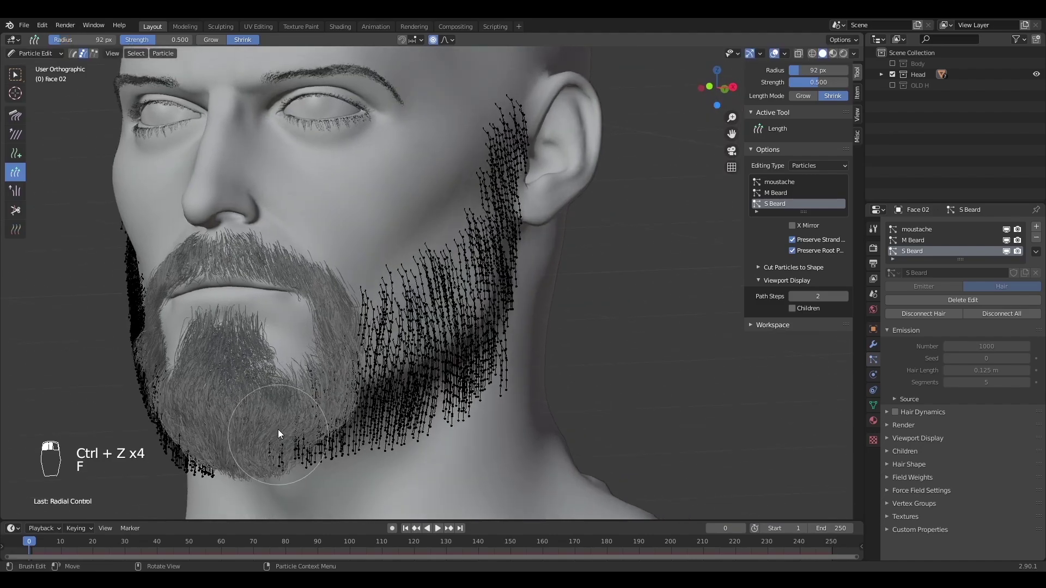
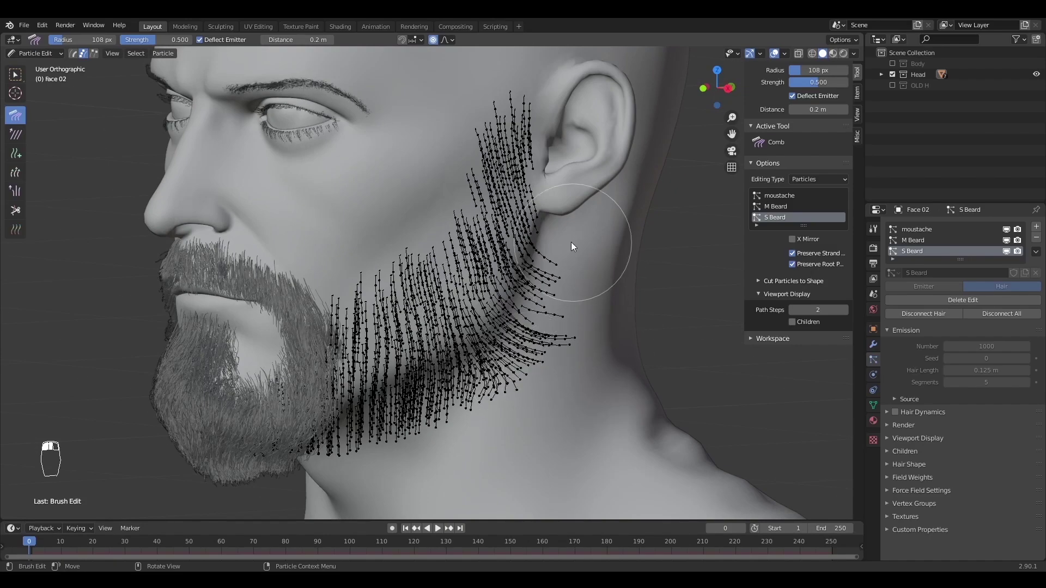
Comb the side beard strands down along both jawlines into place
click(565, 385)
key(ctrl+z)
click(305, 464)
key(f)
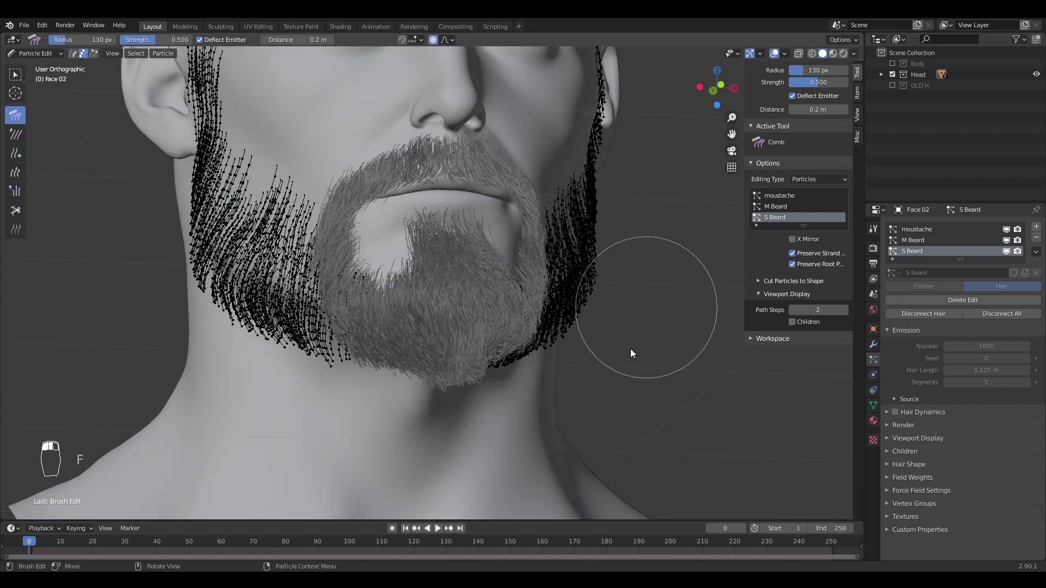
key(f)
key(ctrl+z)
key(f)
click(567, 310)
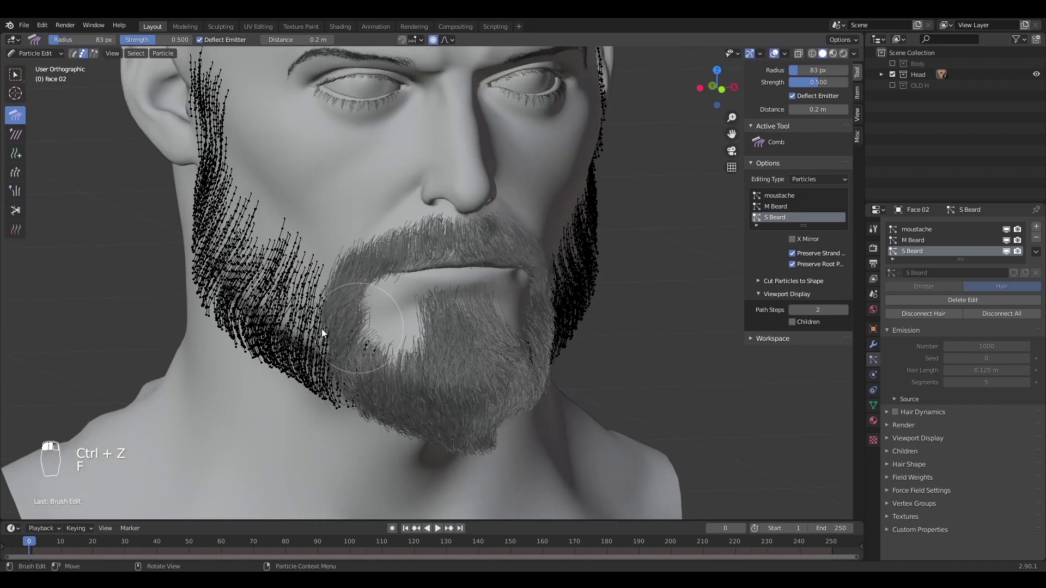